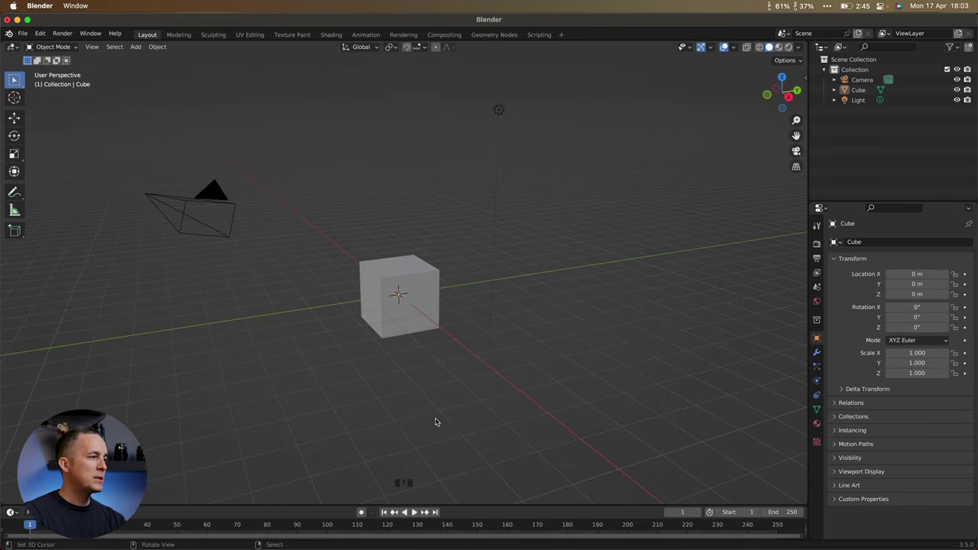
# - Select the default cube as the active object while orbiting around it
pyautogui.moveTo(438, 425); pyautogui.dragTo(493, 423)
pyautogui.rightClick(492, 423)
pyautogui.click(493, 422)
pyautogui.moveTo(493, 422); pyautogui.dragTo(438, 381)
pyautogui.press('shift+s')
pyautogui.moveTo(425, 386); pyautogui.dragTo(432, 290)
pyautogui.rightClick(432, 289)
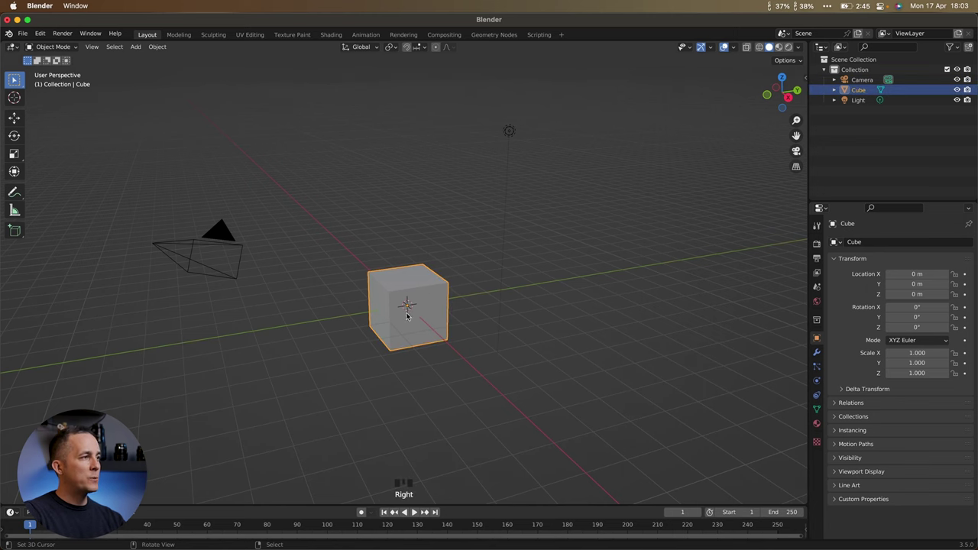
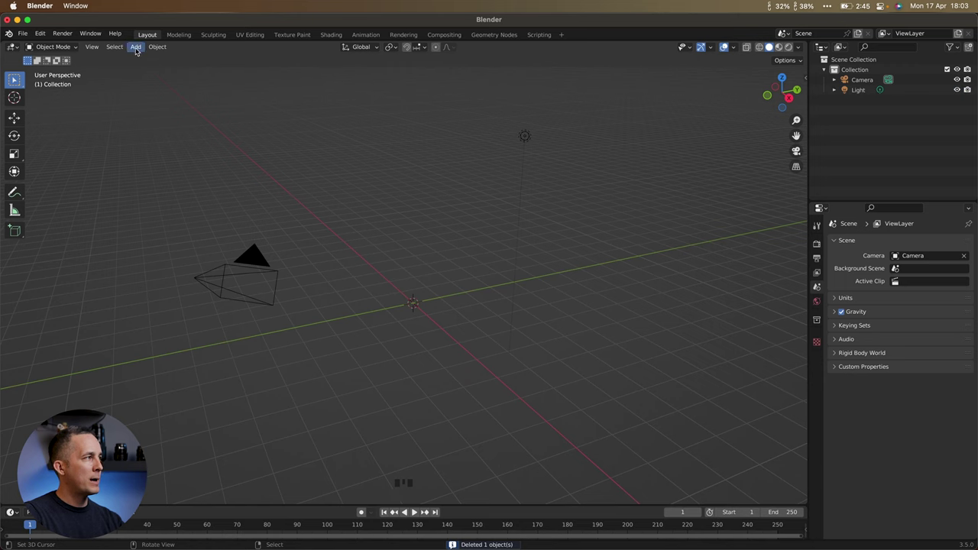
# - Choose Cube from the Add > Mesh menu to place a new cube mesh
pyautogui.moveTo(136, 46); pyautogui.dragTo(242, 75)
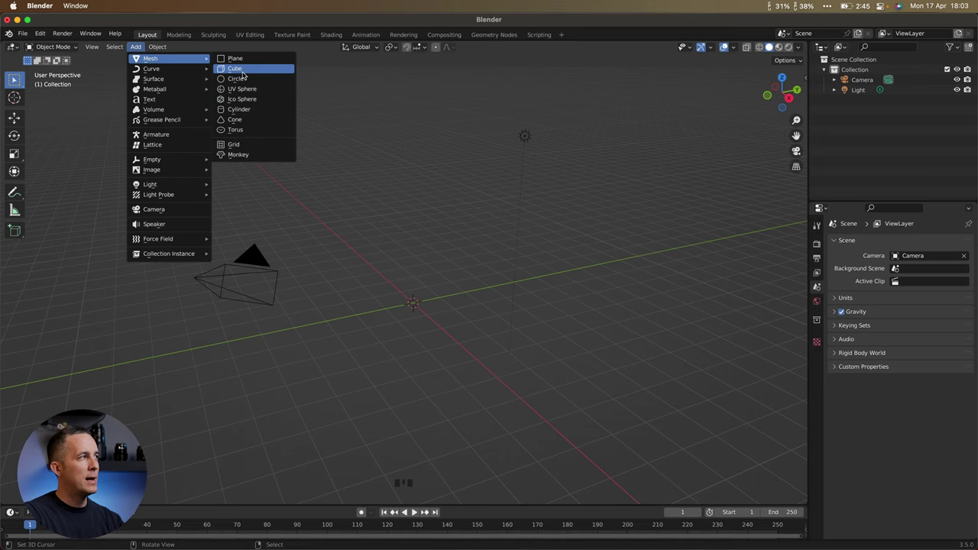
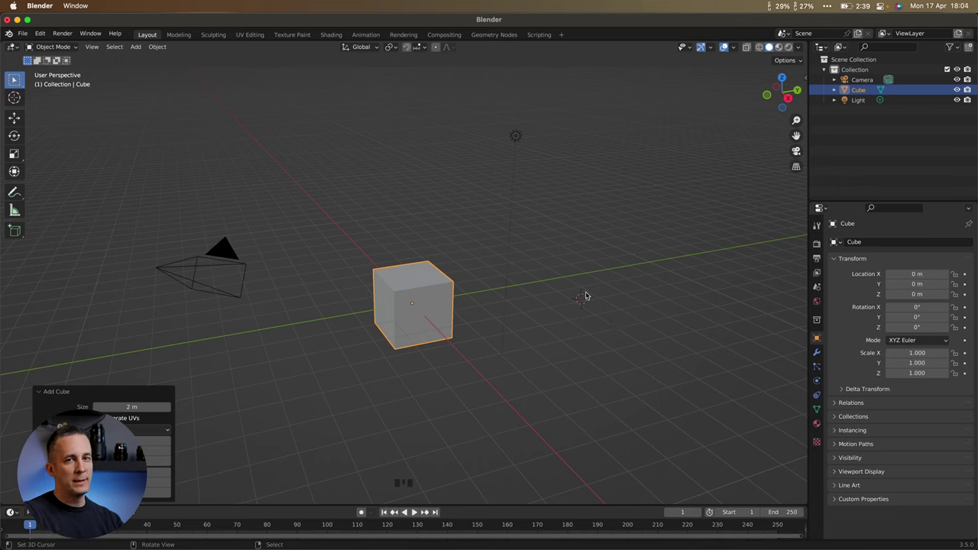
# - Place the new cube at the scene centre, dismissing the Shift+A add list without adding anything
pyautogui.click(541, 349)
pyautogui.click(406, 234)
pyautogui.click(293, 276)
pyautogui.click(312, 369)
pyautogui.moveTo(550, 360); pyautogui.dragTo(550, 359)
pyautogui.click(570, 253)
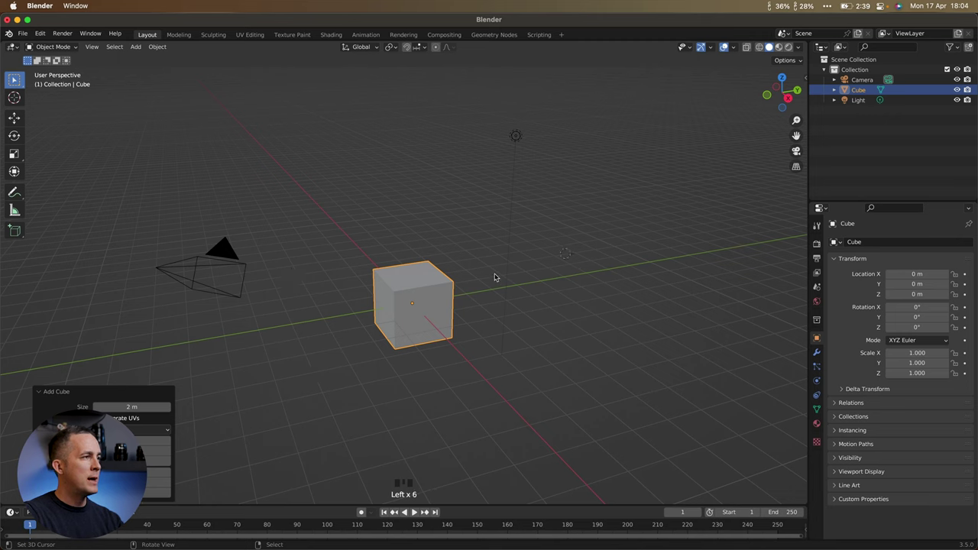
pyautogui.press('shift+a')
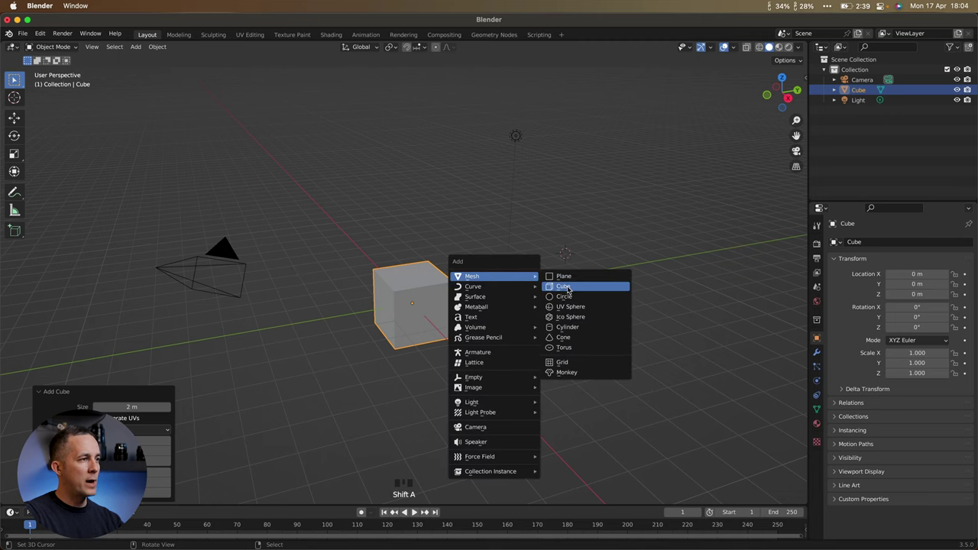
pyautogui.press('z')
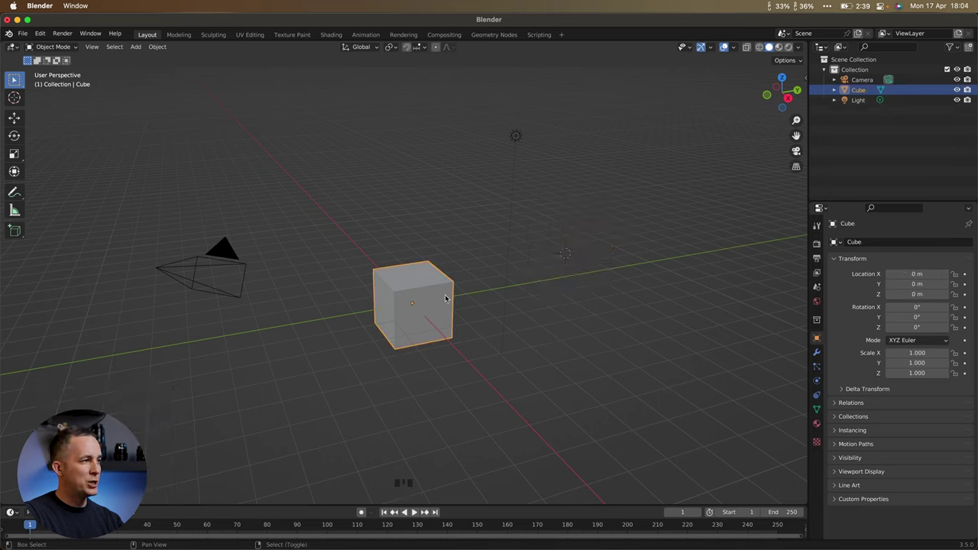
# - Snap the 3D cursor back to the world origin via the Shift+S snapping options
pyautogui.press('shift+s')
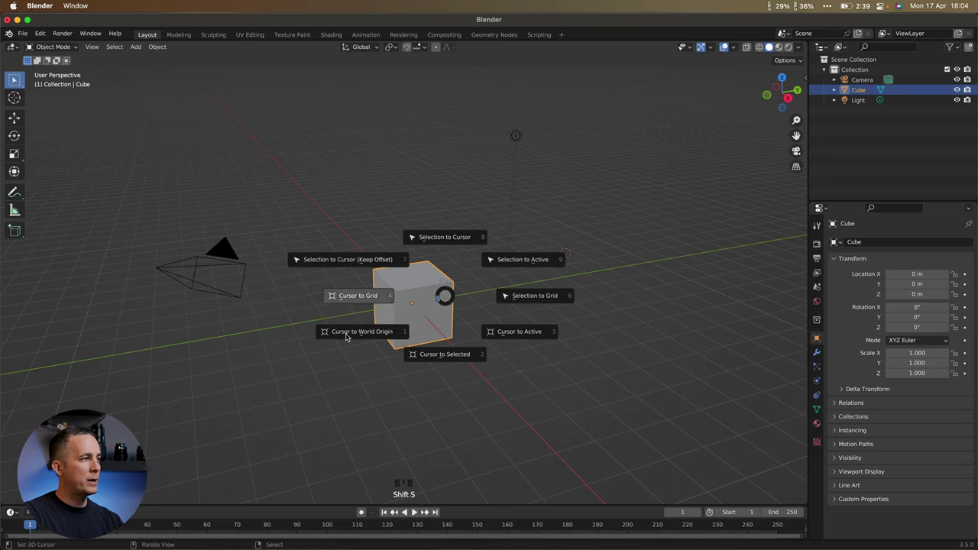
pyautogui.press('shift+s')
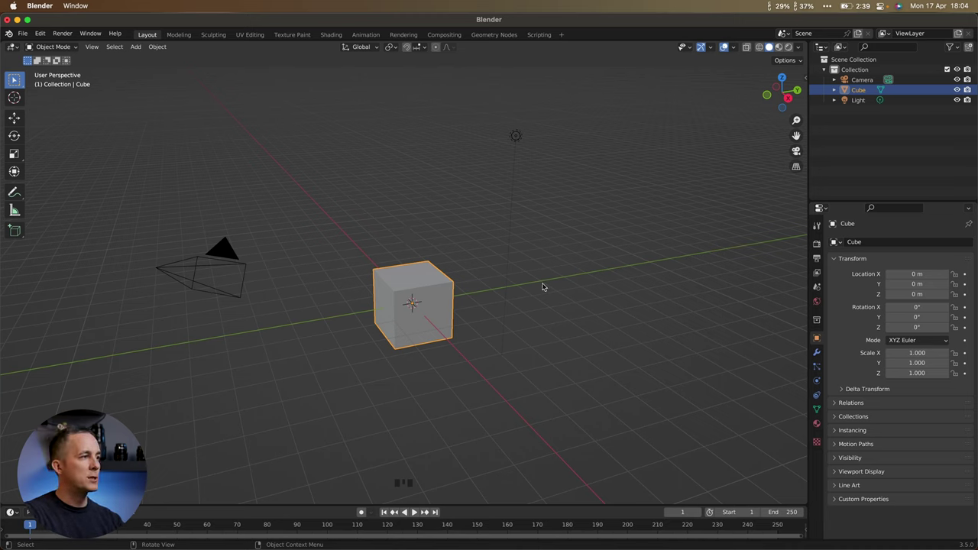
# - Move the 3D cursor around the viewport away from the cube and bring up the snapping options again
pyautogui.rightClick(551, 247)
pyautogui.rightClick(376, 192)
pyautogui.rightClick(279, 281)
pyautogui.rightClick(325, 399)
pyautogui.rightClick(623, 352)
pyautogui.rightClick(420, 212)
pyautogui.moveTo(267, 238); pyautogui.dragTo(266, 239)
pyautogui.moveTo(288, 343); pyautogui.dragTo(299, 371)
pyautogui.rightClick(329, 386)
pyautogui.rightClick(467, 179)
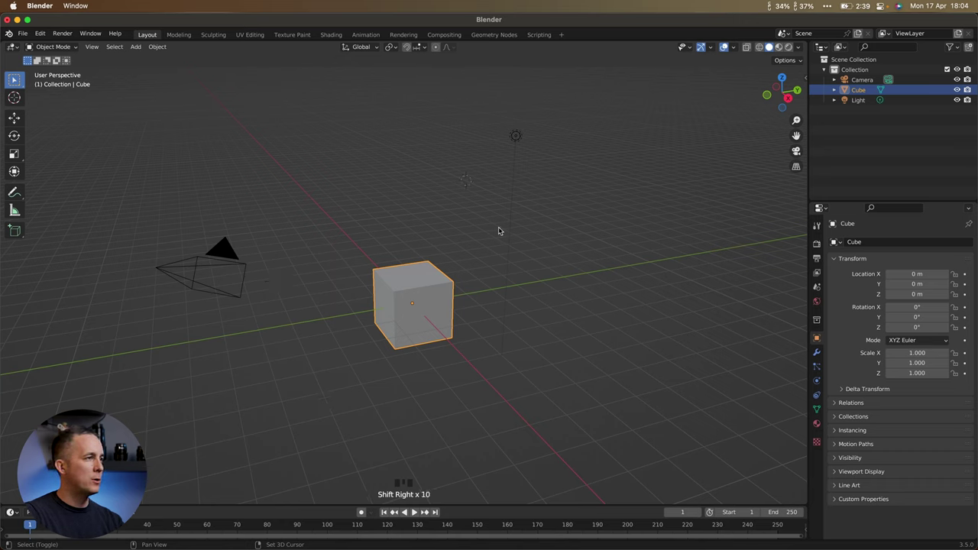
pyautogui.press('shift+s')
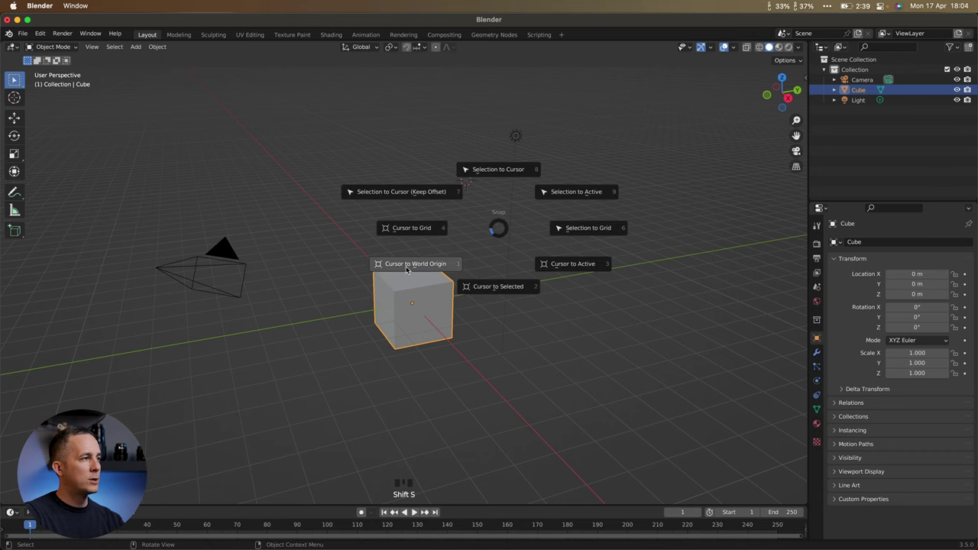
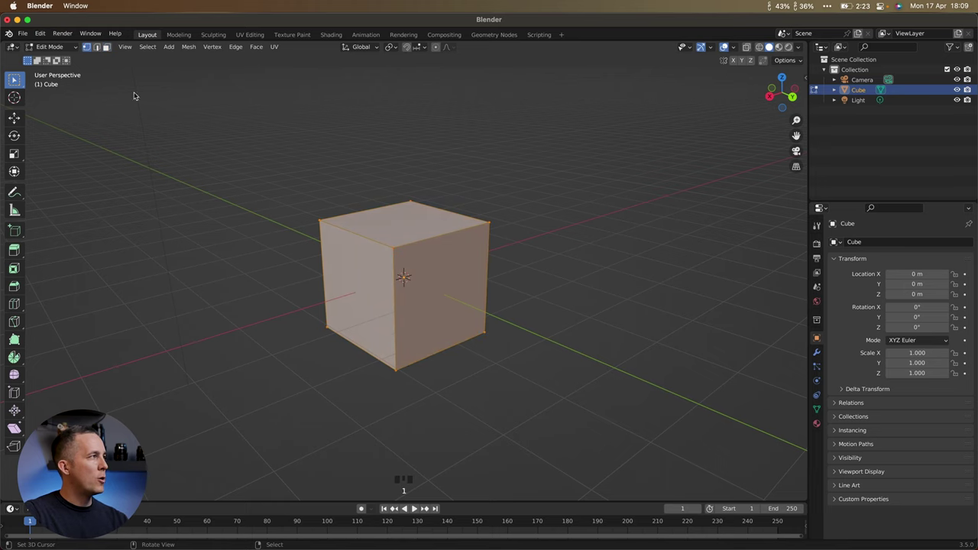
# - Cycle through vertex, edge and face select modes and pick a top corner vertex of the cube
pyautogui.press('2')
pyautogui.press('3')
pyautogui.press('1')
pyautogui.rightClick(392, 247)
pyautogui.moveTo(391, 248); pyautogui.dragTo(391, 249)
# - Grab the corner vertex with G, drag it sideways into a wedge slope, then cancel the move
pyautogui.press('g')
pyautogui.moveTo(400, 215); pyautogui.dragTo(497, 233)
pyautogui.rightClick(498, 233)
pyautogui.press('g')
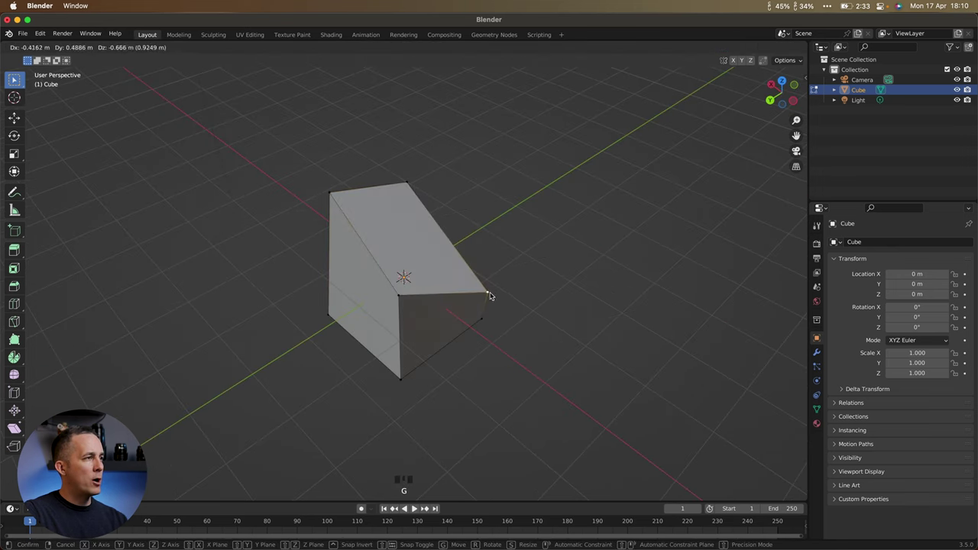
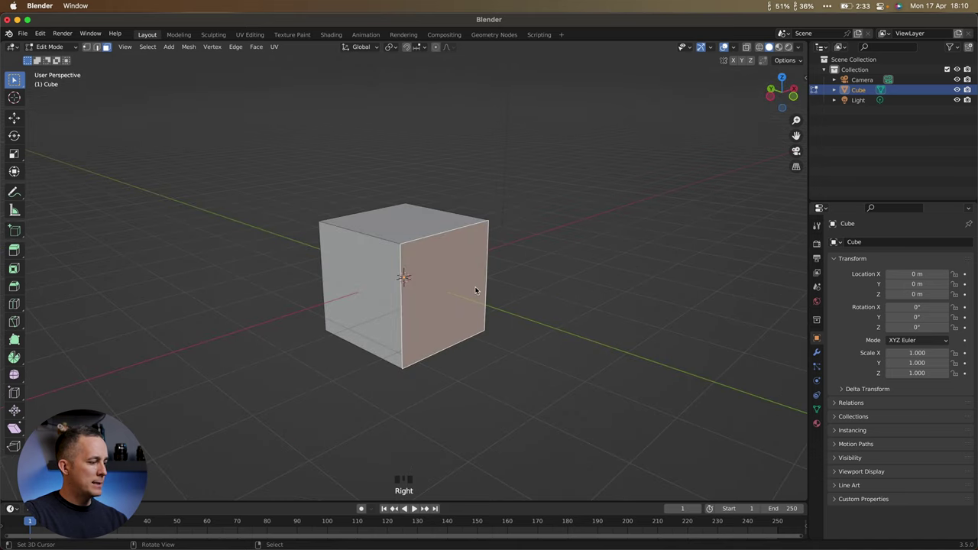
pyautogui.press('g')
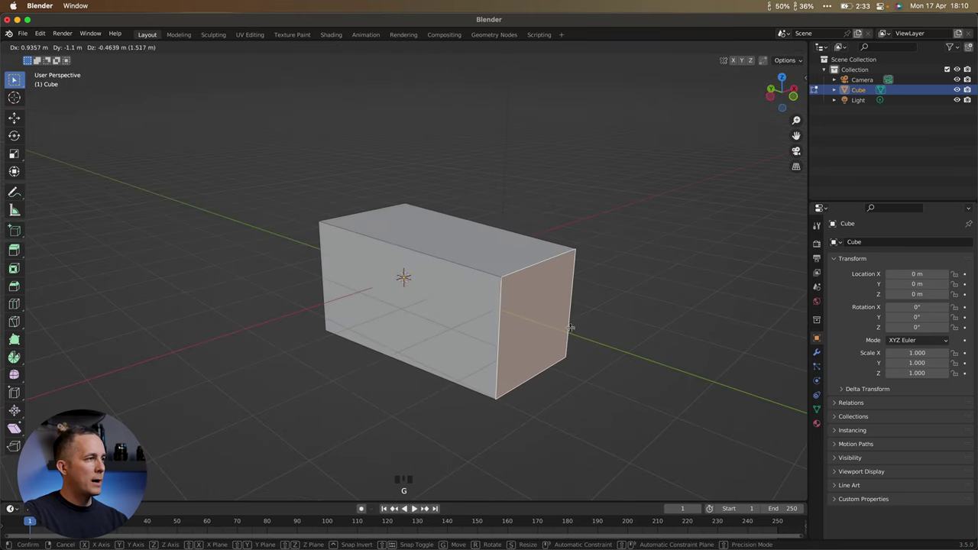
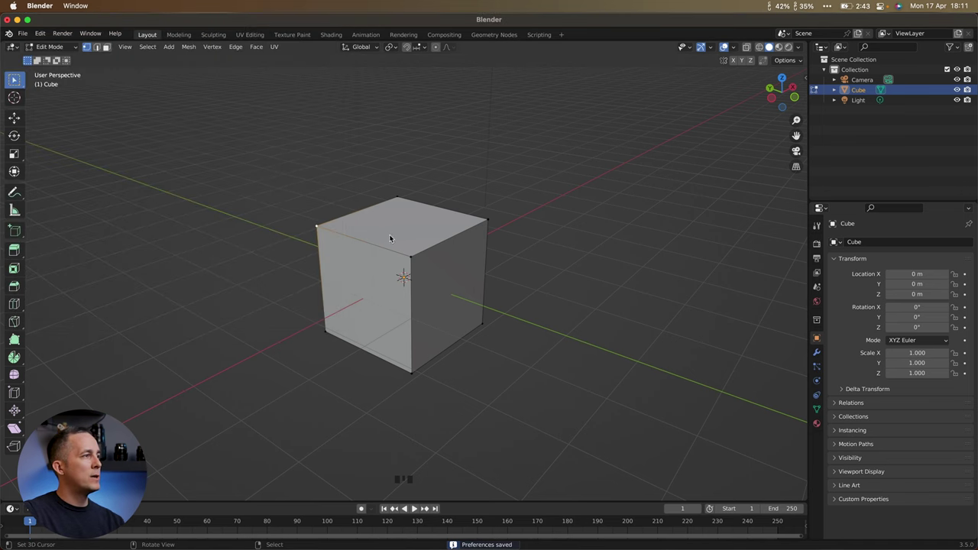
# - Switch the edit-mode selection mode to Face via the selection mode pie menu
pyautogui.moveTo(415, 233); pyautogui.dragTo(409, 227)
pyautogui.press('Tab')
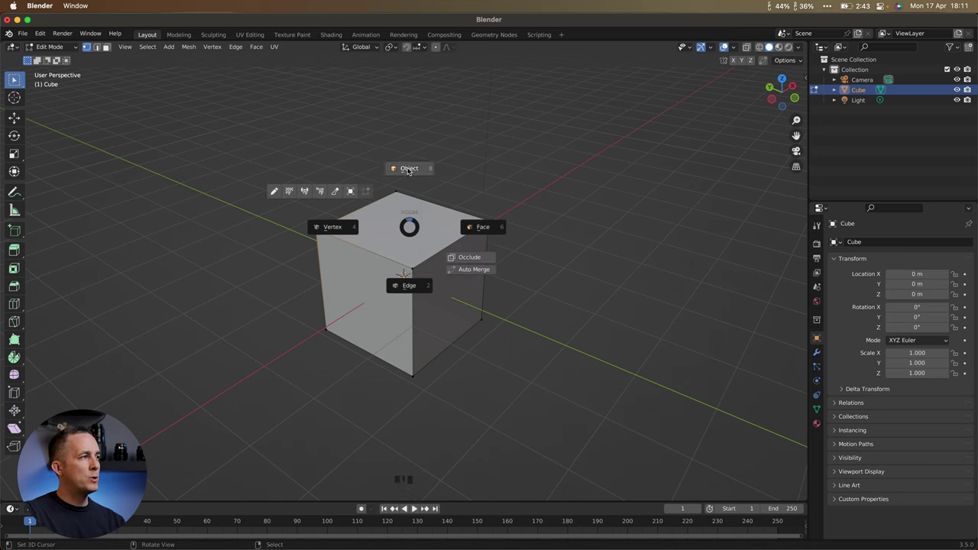
pyautogui.moveTo(450, 221); pyautogui.dragTo(423, 237)
pyautogui.press('Tab')
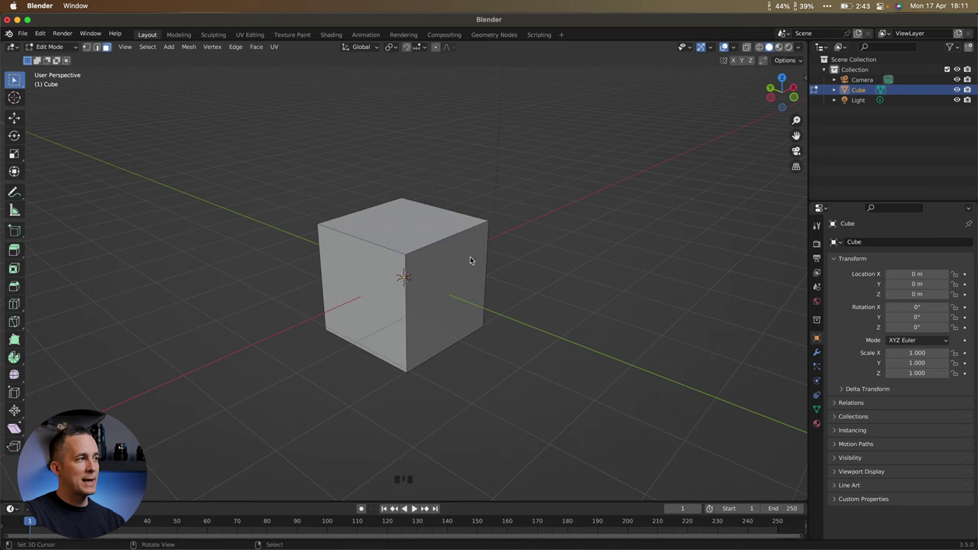
# - Select one side face of the unchanged cube while orbiting around it
pyautogui.rightClick(456, 265)
pyautogui.moveTo(429, 261); pyautogui.dragTo(383, 243)
pyautogui.rightClick(383, 243)
pyautogui.moveTo(426, 244); pyautogui.dragTo(435, 313)
pyautogui.rightClick(435, 313)
pyautogui.middleClick(428, 293)
pyautogui.press('Tab')
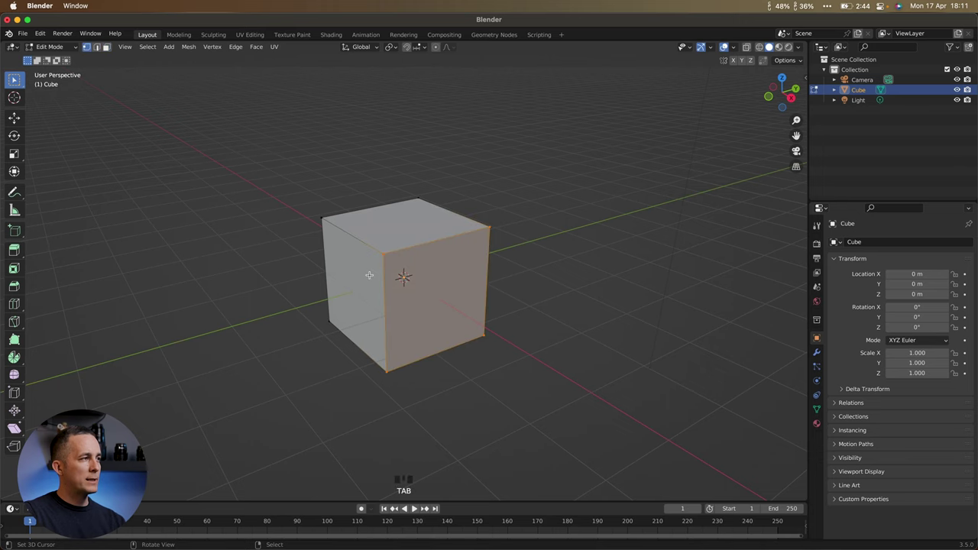
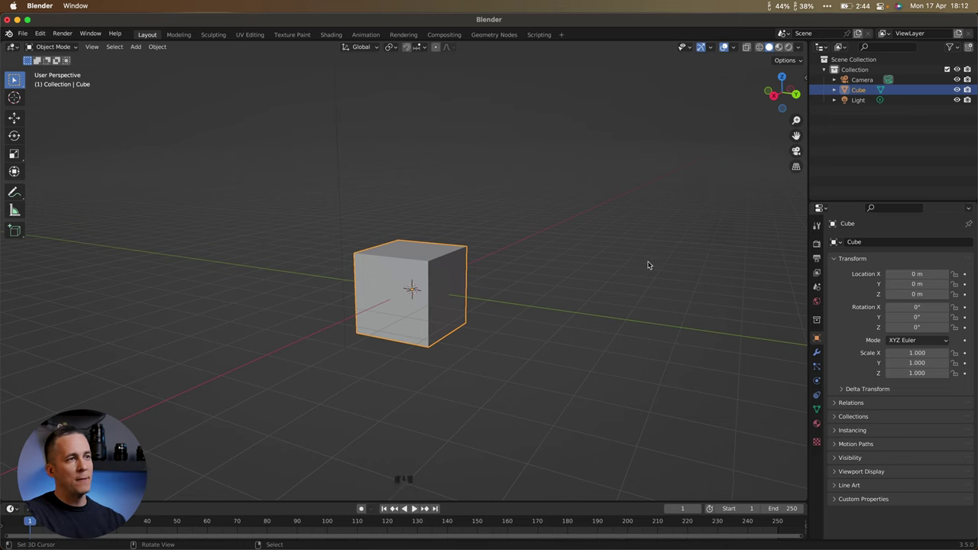
# - In the N-panel set the cube's Z dimension to 6 m, giving a 2 × 2 × 6 m box with Z scale 3
pyautogui.press('n')
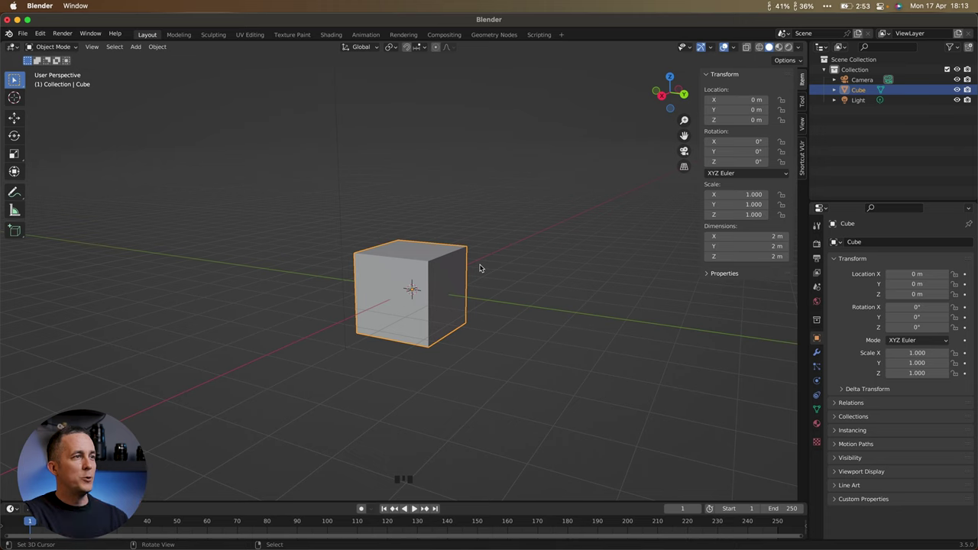
pyautogui.press('n')
pyautogui.press('n')
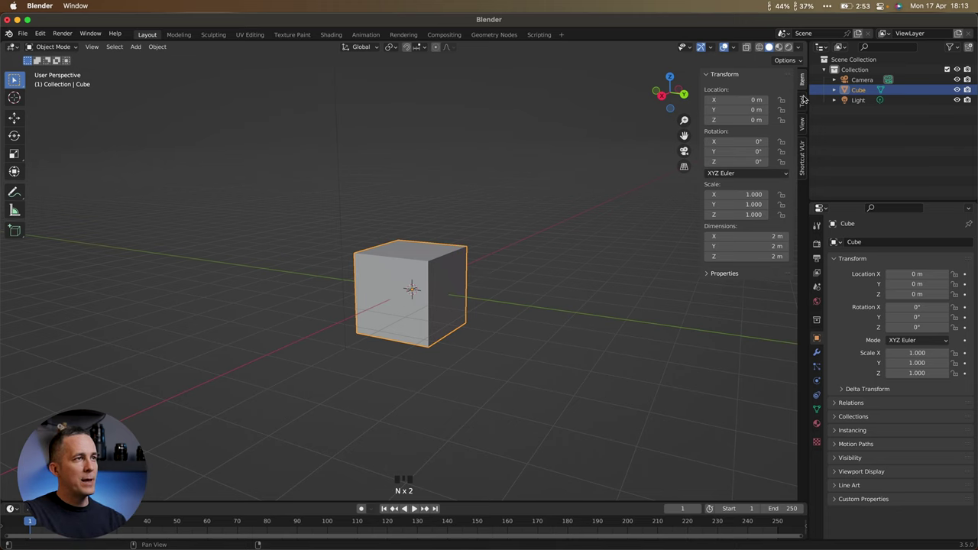
pyautogui.click(805, 79)
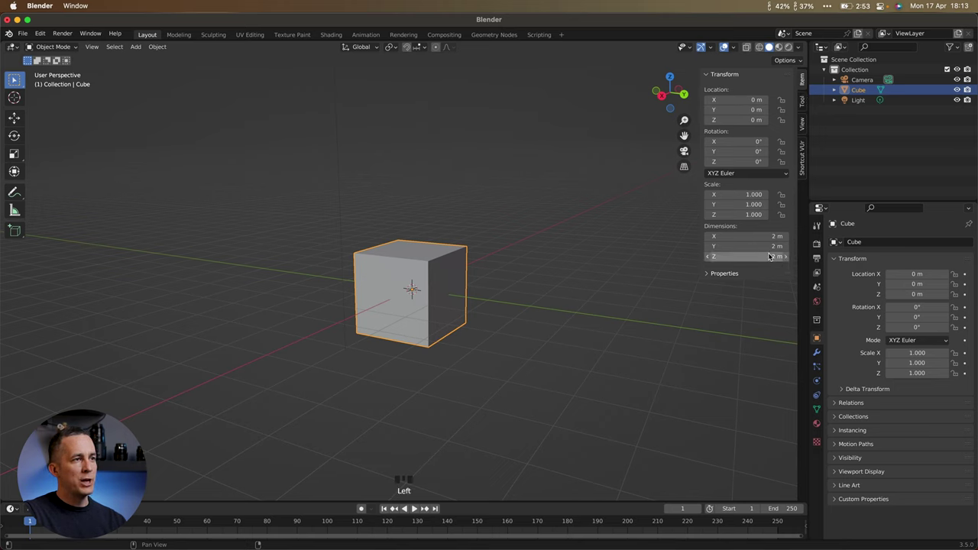
pyautogui.moveTo(773, 258); pyautogui.dragTo(477, 270)
pyautogui.moveTo(477, 270); pyautogui.dragTo(284, 227)
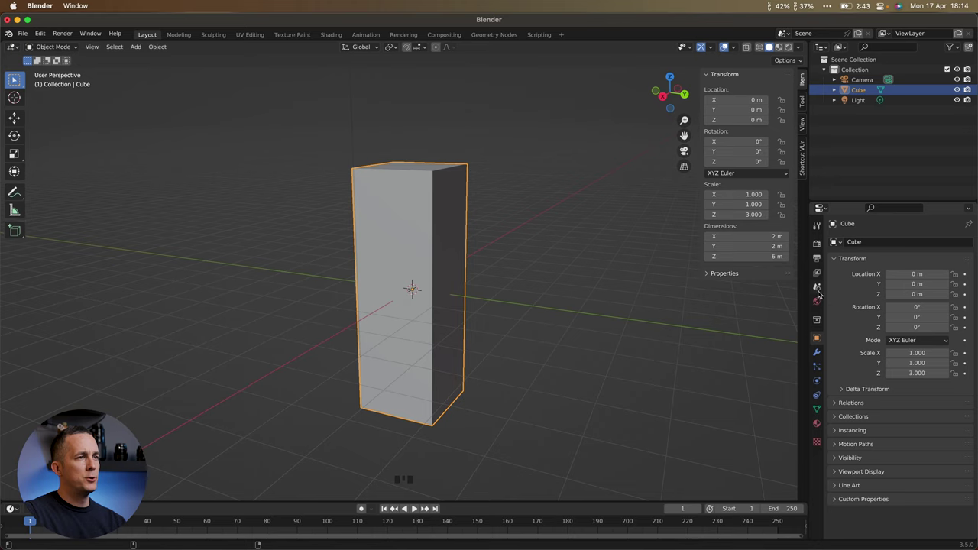
# - Switch the Properties editor from scene settings to Render Properties showing Eevee and its sampling
pyautogui.click(821, 288)
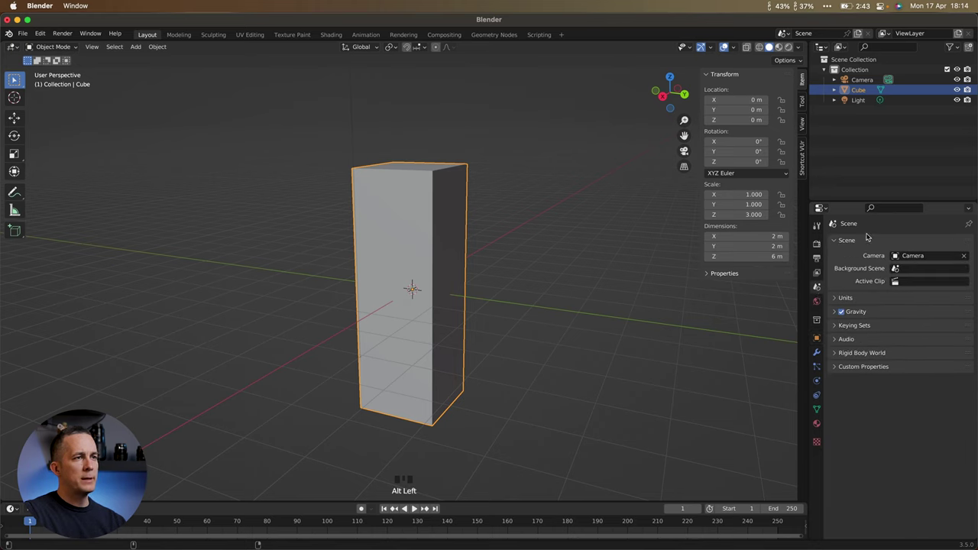
pyautogui.moveTo(840, 296); pyautogui.dragTo(901, 315)
pyautogui.moveTo(907, 313); pyautogui.dragTo(827, 243)
pyautogui.click(818, 242)
# - Orbit and zoom the viewport toward the front of the tall box
pyautogui.moveTo(403, 244); pyautogui.dragTo(418, 210)
pyautogui.scroll(3)
pyautogui.scroll(-3)
pyautogui.moveTo(420, 209); pyautogui.dragTo(413, 220)
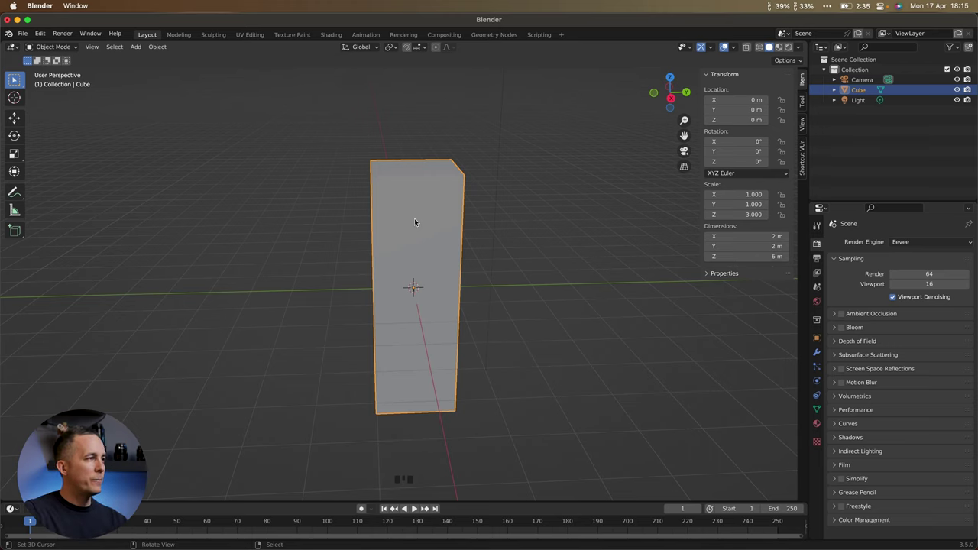
pyautogui.moveTo(421, 227); pyautogui.dragTo(418, 230)
# - Enter edit mode on the tall box and select its top face
pyautogui.press('Tab')
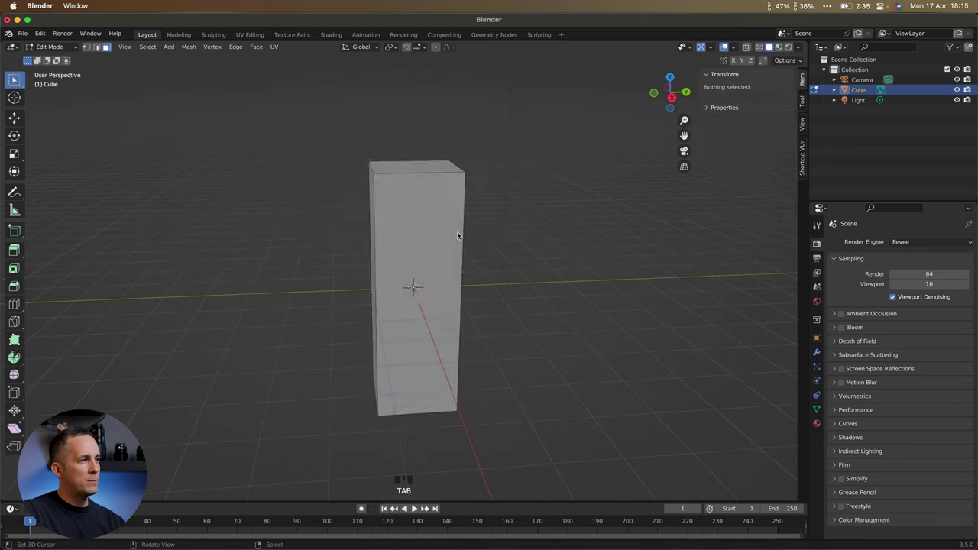
pyautogui.moveTo(444, 233); pyautogui.dragTo(418, 174)
pyautogui.rightClick(418, 175)
pyautogui.moveTo(424, 185); pyautogui.dragTo(552, 181)
# - Scale the top face down into a narrow obelisk taper and view it in front orthographic
pyautogui.press('s')
pyautogui.moveTo(450, 215); pyautogui.dragTo(447, 212)
pyautogui.press('KP_1')
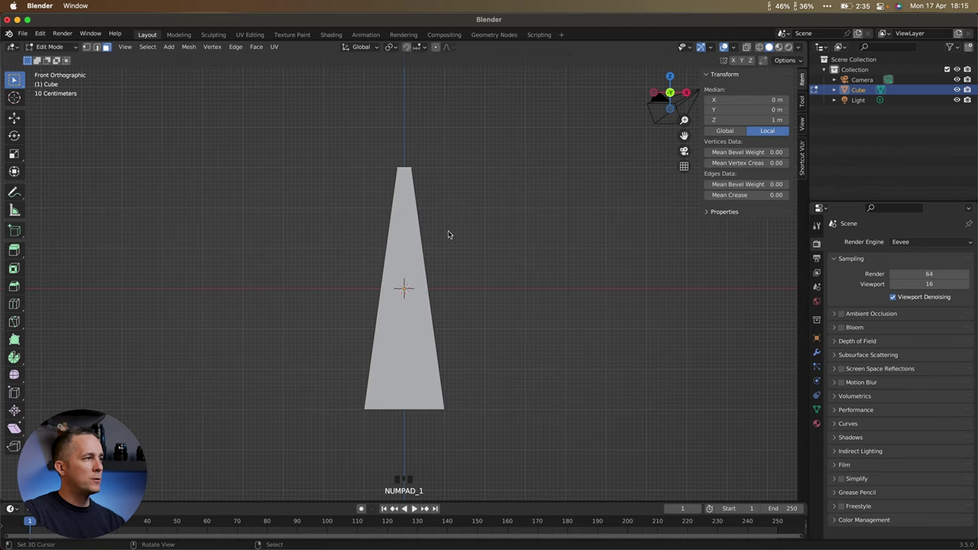
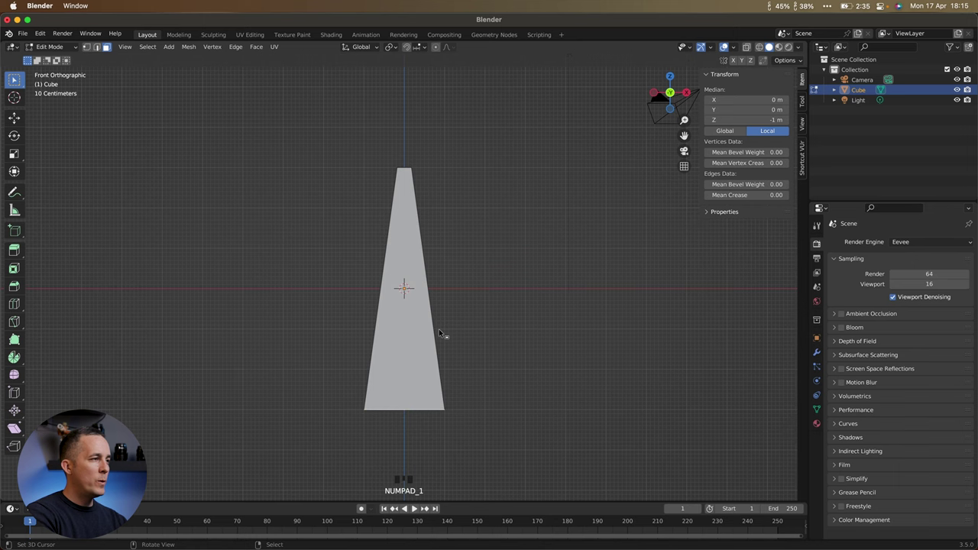
pyautogui.scroll(3)
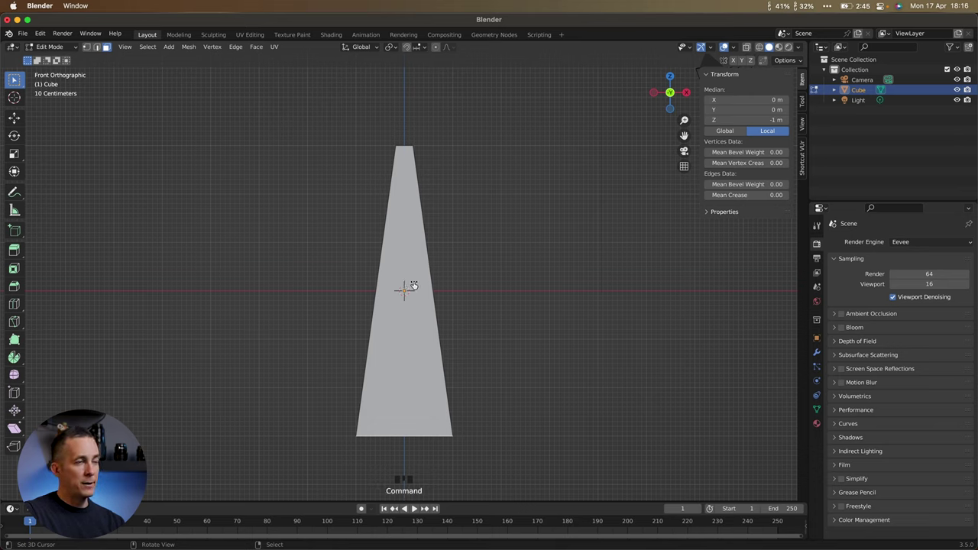
# - Add an edge loop across the middle with Ctrl+R and scale it outward so the outline bulges
pyautogui.press('r')
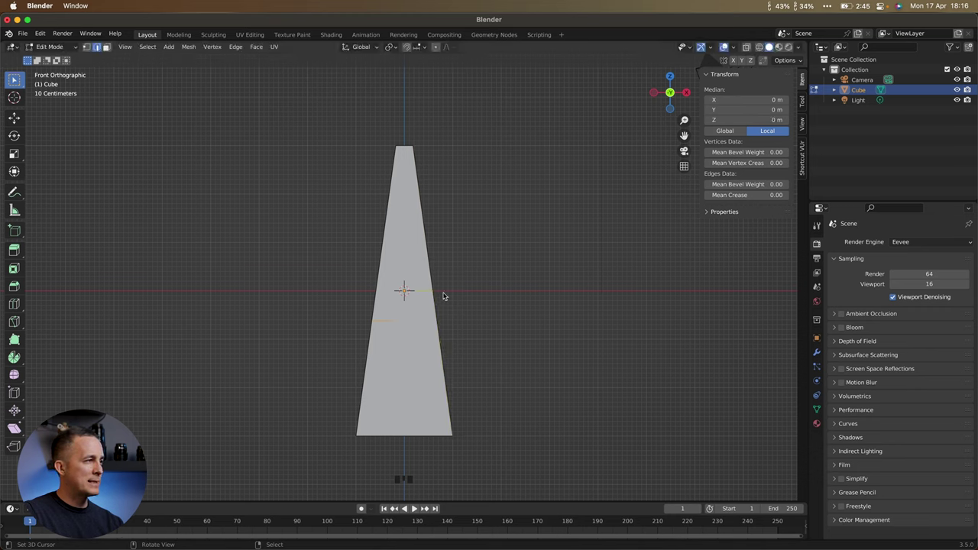
pyautogui.press('s')
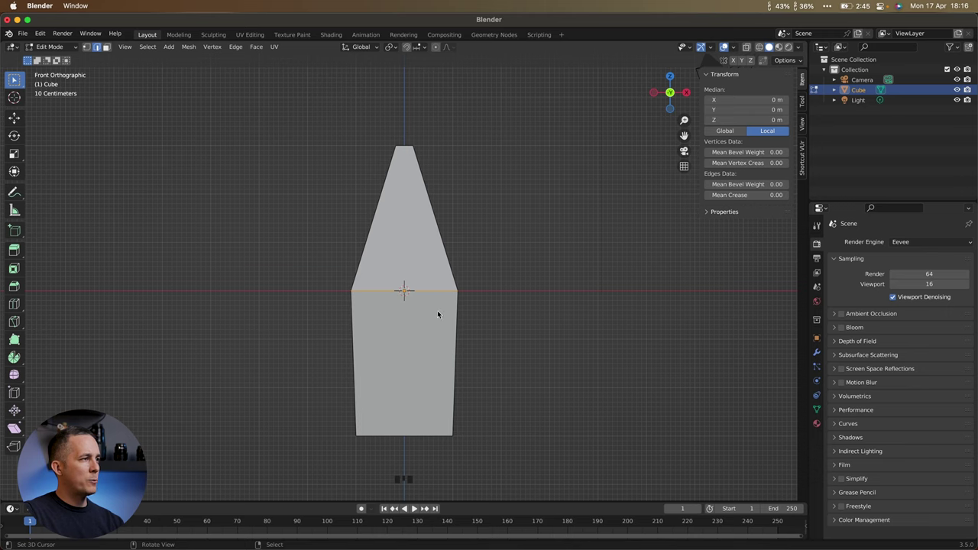
pyautogui.press('s')
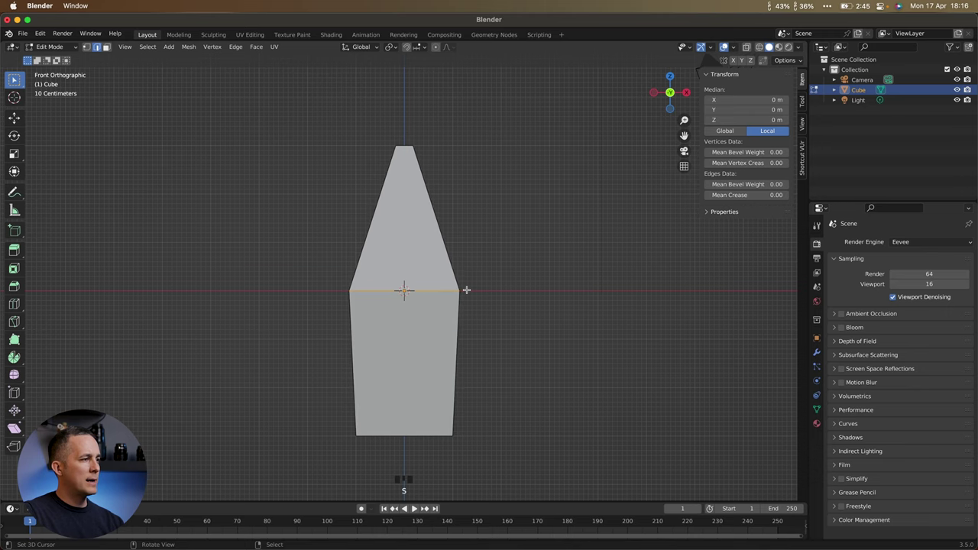
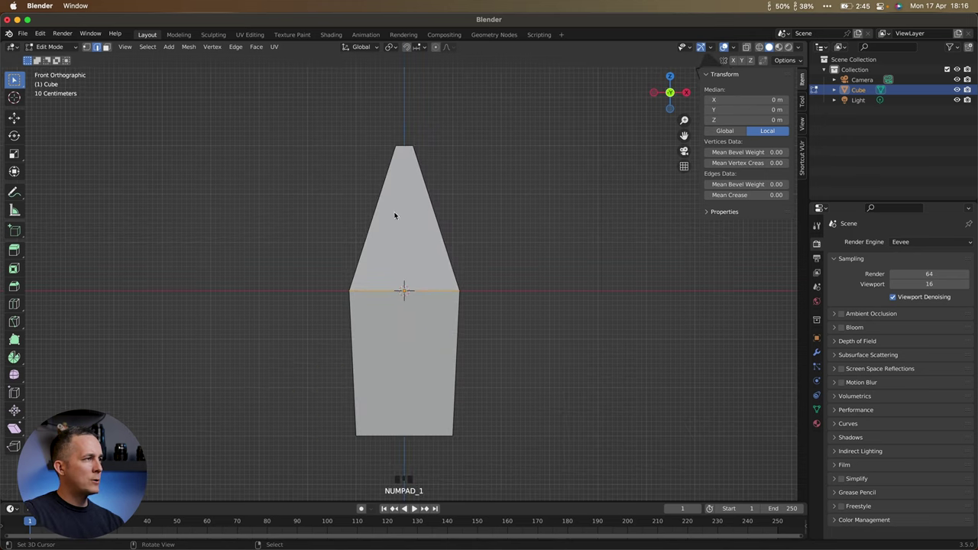
# - Add further edge loops in the upper and lower halves, shaping a bullet profile
pyautogui.press('r')
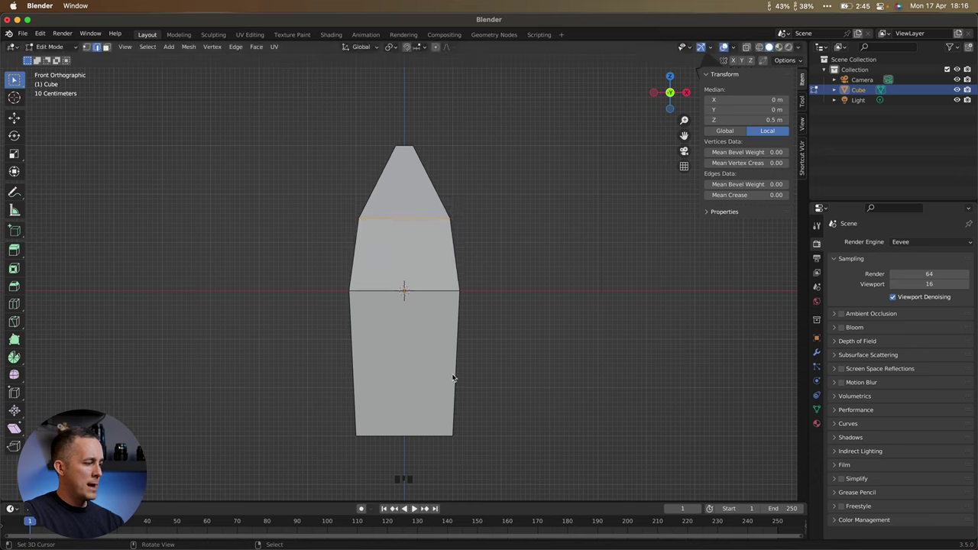
pyautogui.press('r')
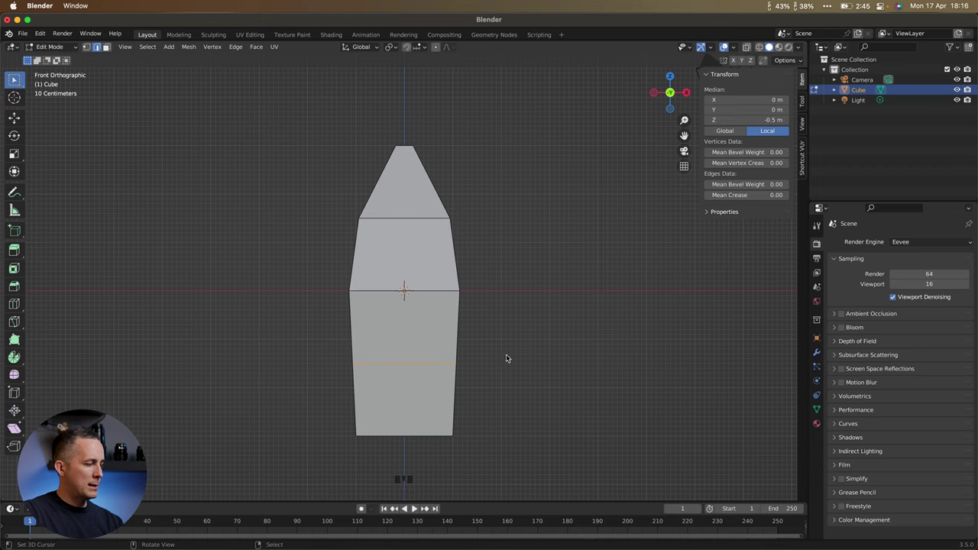
pyautogui.press('s')
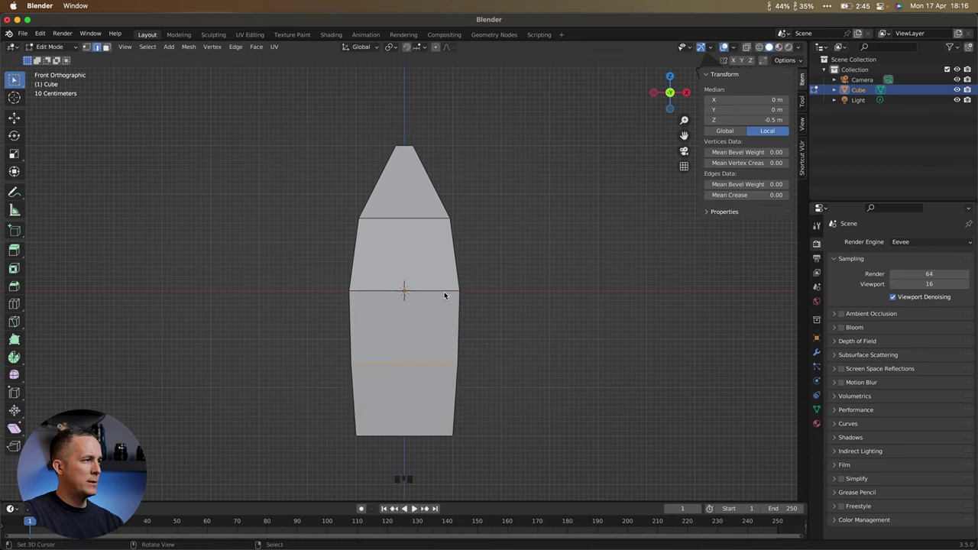
# - Select the middle edge loop and scale it outward to widen the mesh's middle
pyautogui.rightClick(447, 292)
pyautogui.moveTo(448, 292); pyautogui.dragTo(439, 297)
pyautogui.rightClick(439, 296)
pyautogui.moveTo(444, 294); pyautogui.dragTo(458, 285)
pyautogui.press('KP_1')
pyautogui.press('s')
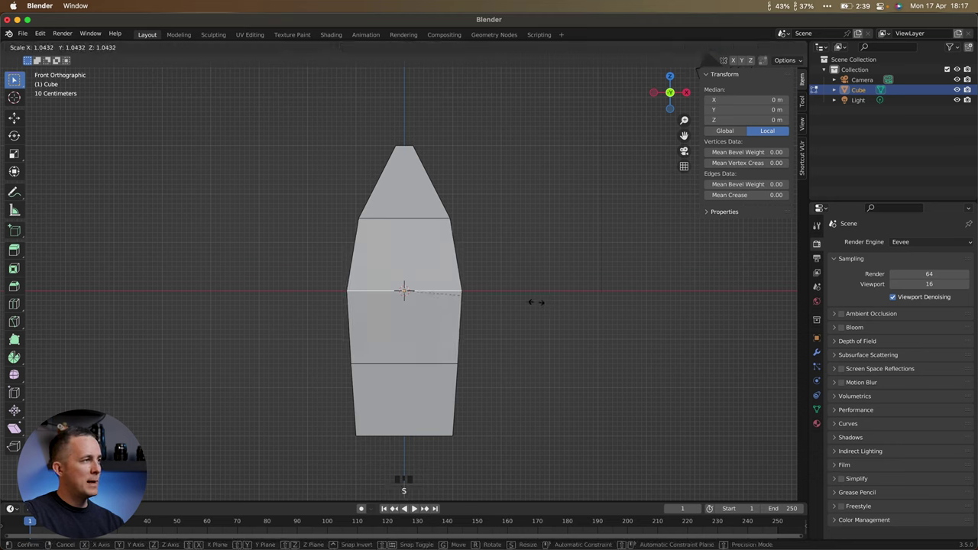
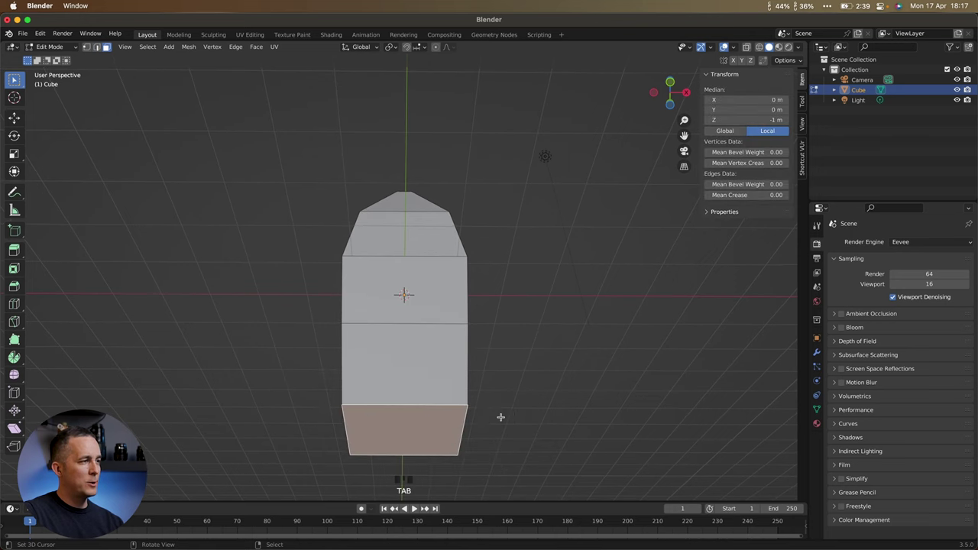
# - Scale the bottom face inward to narrow the base into a bullet profile
pyautogui.press('s')
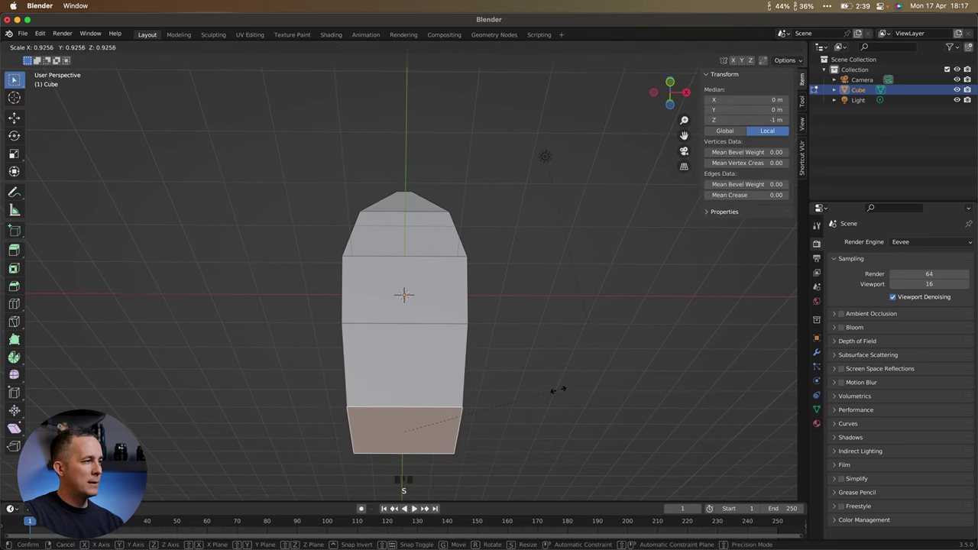
pyautogui.press('KP_1')
pyautogui.press('s')
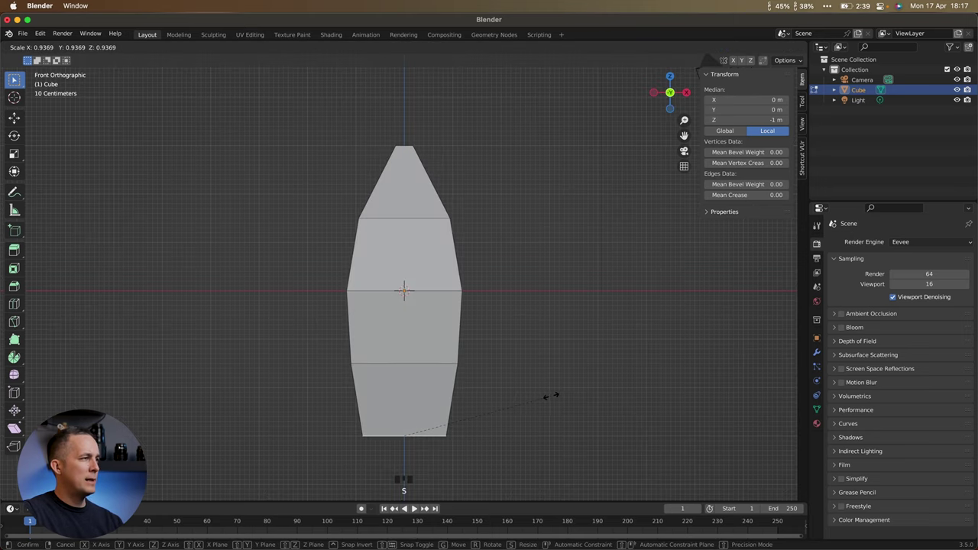
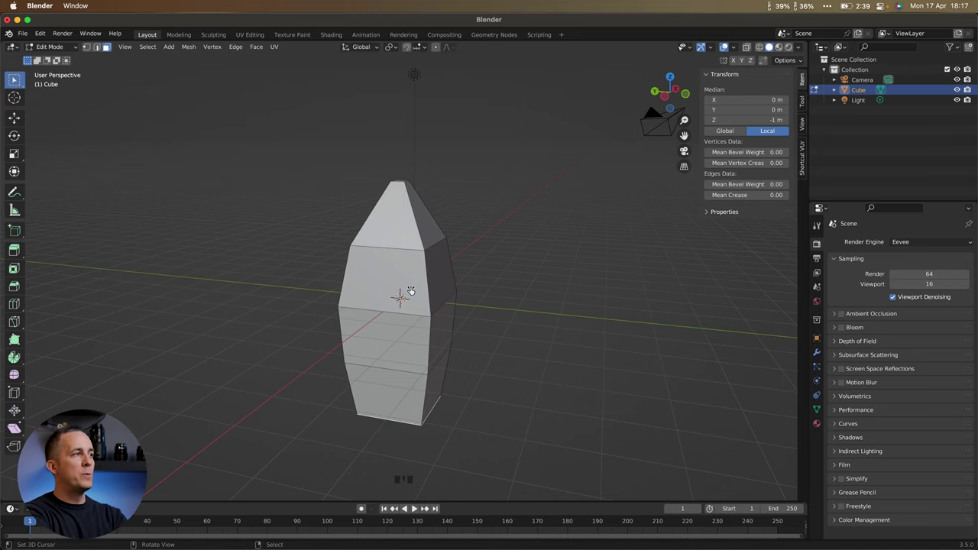
# - Return to Object Mode and show the cube's empty Modifier Properties list
pyautogui.moveTo(474, 265); pyautogui.dragTo(414, 267)
pyautogui.press('Tab')
pyautogui.press('Tab')
pyautogui.moveTo(430, 308); pyautogui.dragTo(816, 350)
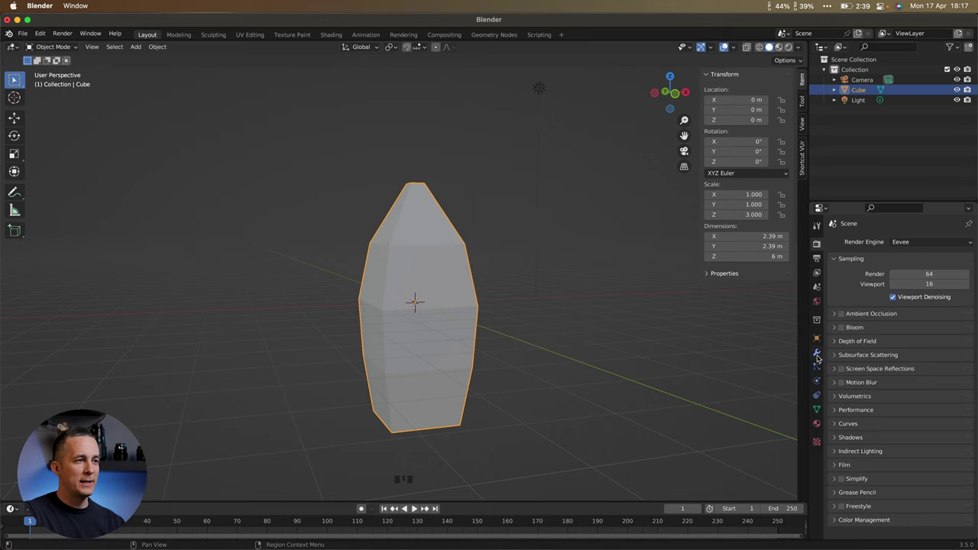
pyautogui.click(818, 353)
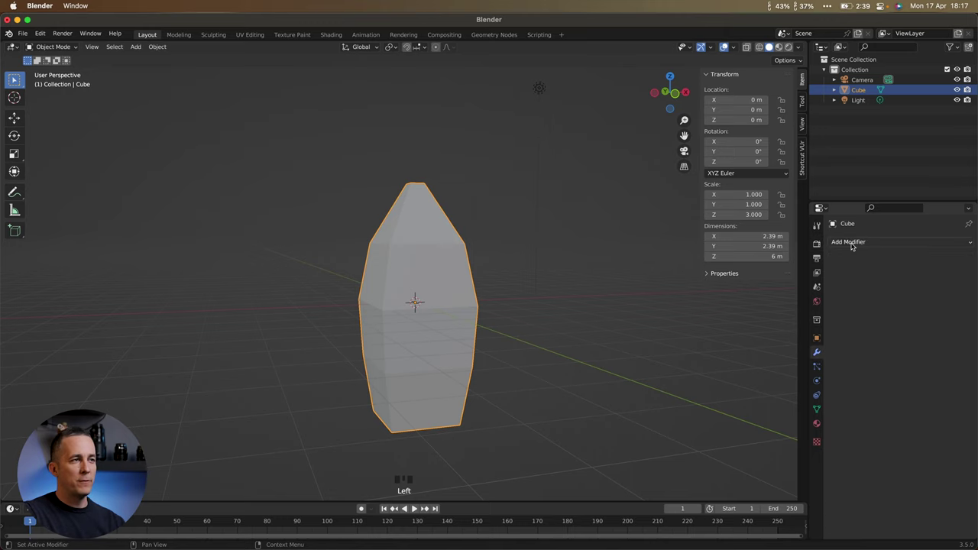
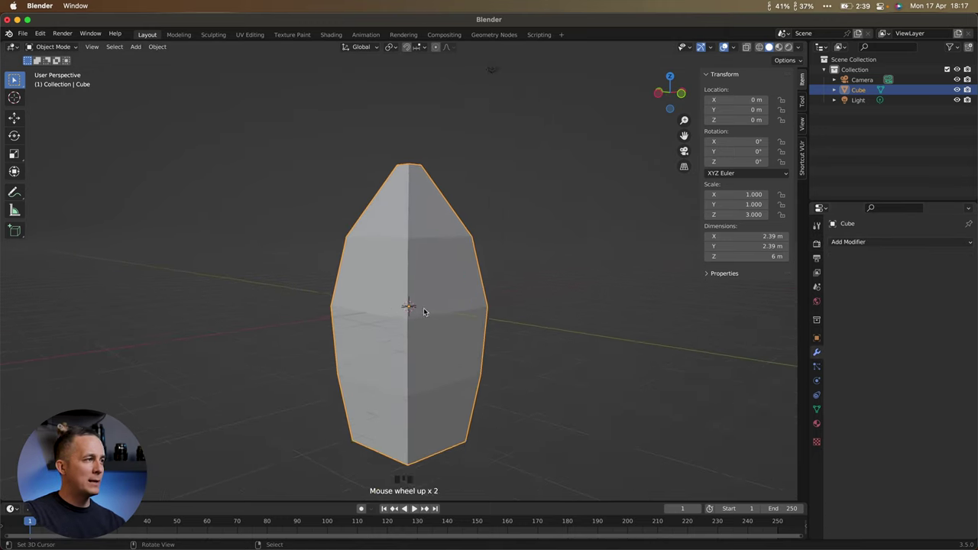
# - Add a Subdivision Surface modifier to the tapered cube, rounding it into a pointed capsule
pyautogui.press('KP_1')
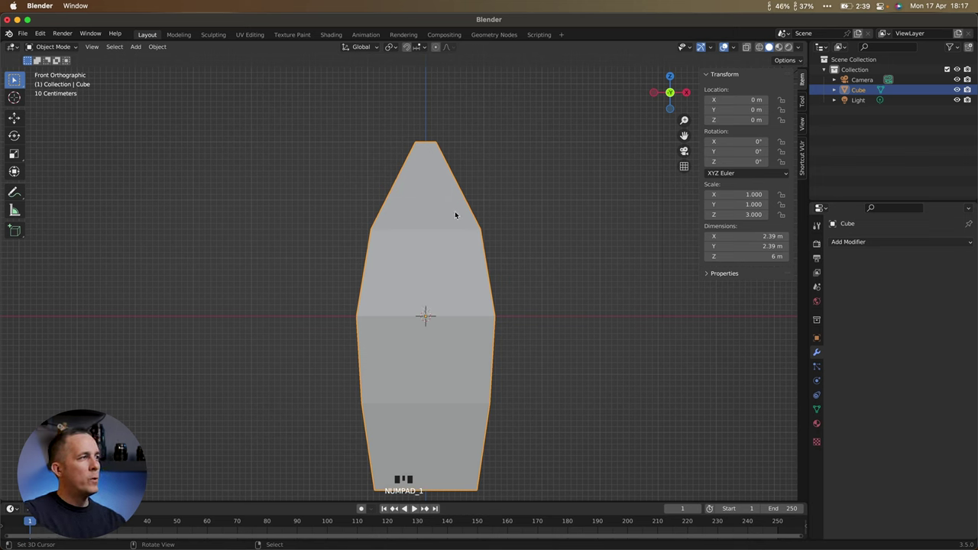
pyautogui.moveTo(859, 243); pyautogui.dragTo(781, 428)
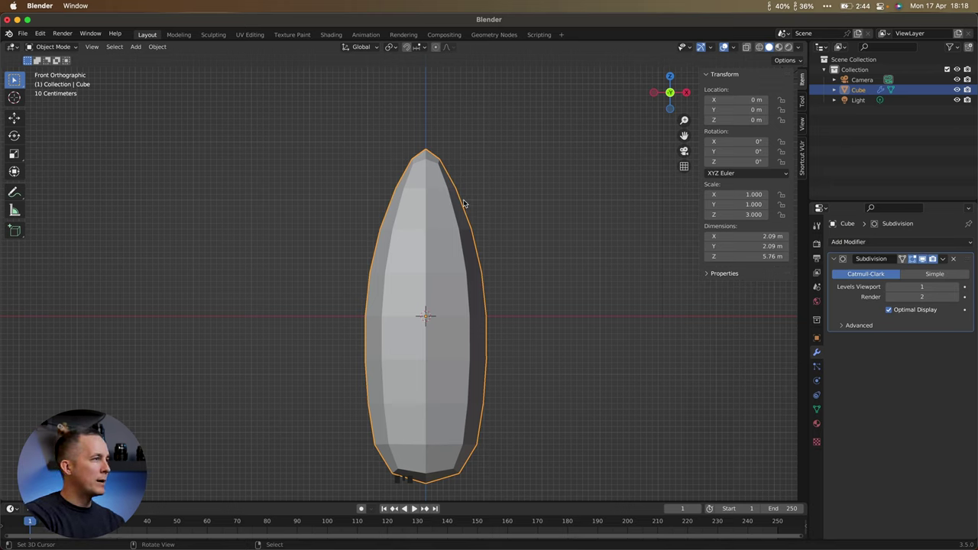
# - Hide the modifier in the viewport and draw a blue annotation stroke beside the faceted shape
pyautogui.moveTo(20, 191); pyautogui.dragTo(924, 257)
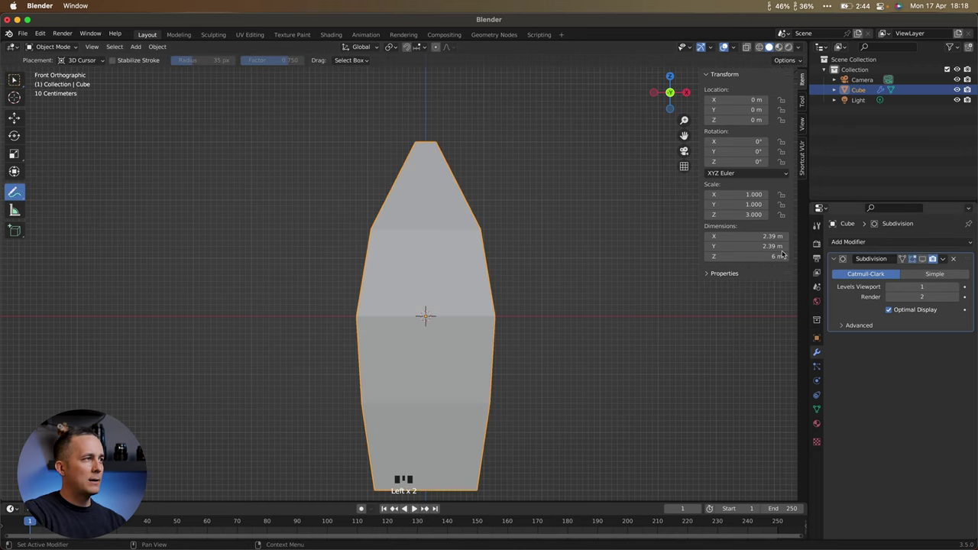
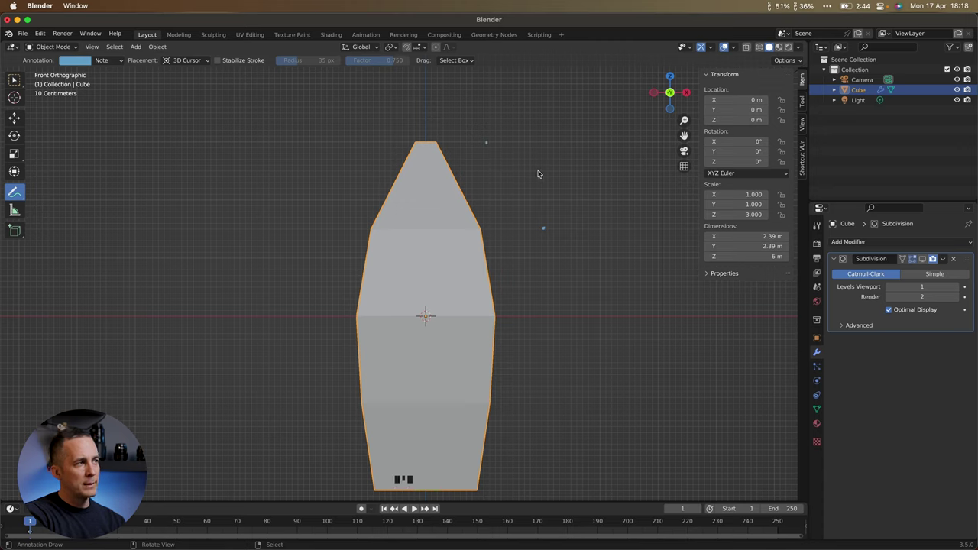
pyautogui.moveTo(541, 172); pyautogui.dragTo(497, 141)
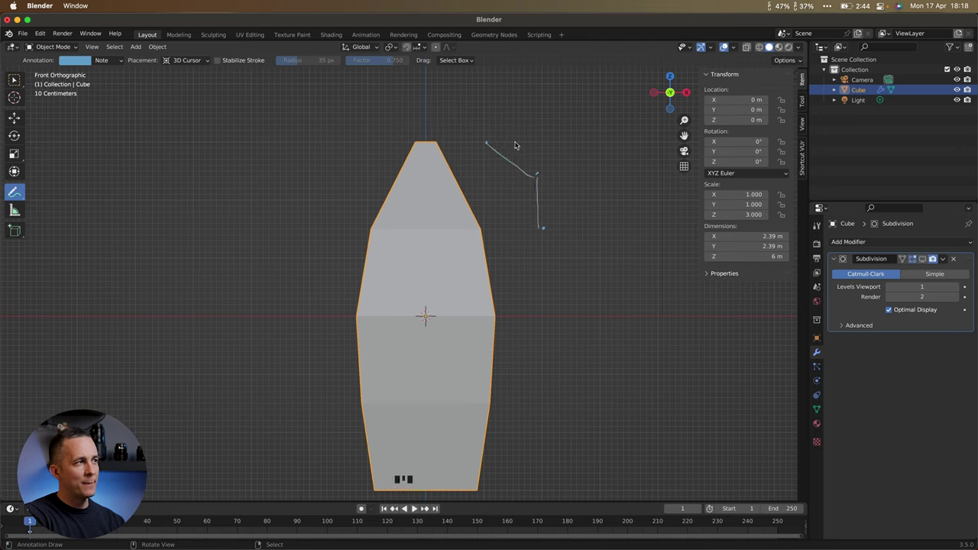
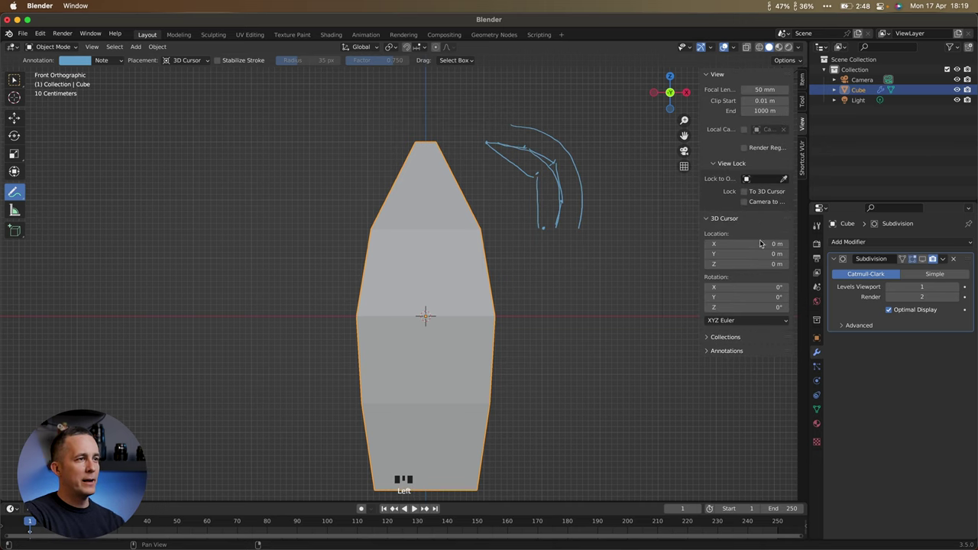
# - Delete the annotation layer and raise the modifier's viewport subdivision level
pyautogui.moveTo(712, 349); pyautogui.dragTo(928, 255)
pyautogui.click(921, 263)
pyautogui.moveTo(458, 253); pyautogui.dragTo(956, 288)
pyautogui.click(956, 288)
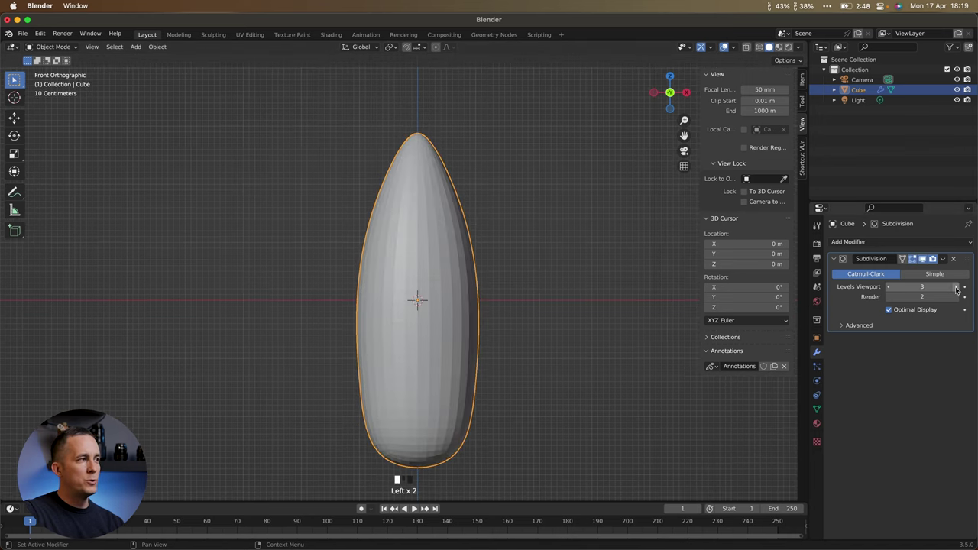
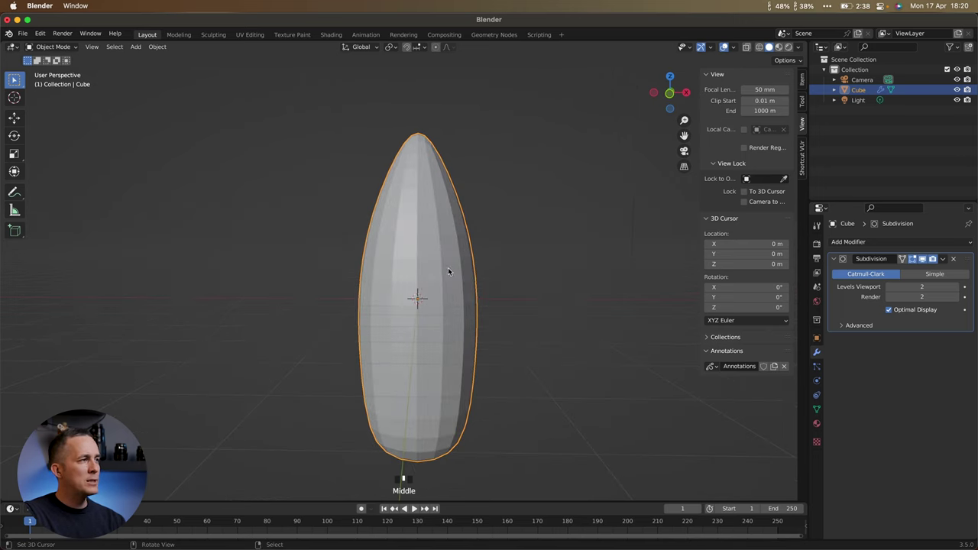
# - Apply Shade Smooth to the bullet and inspect its pointed tip up close
pyautogui.press('w')
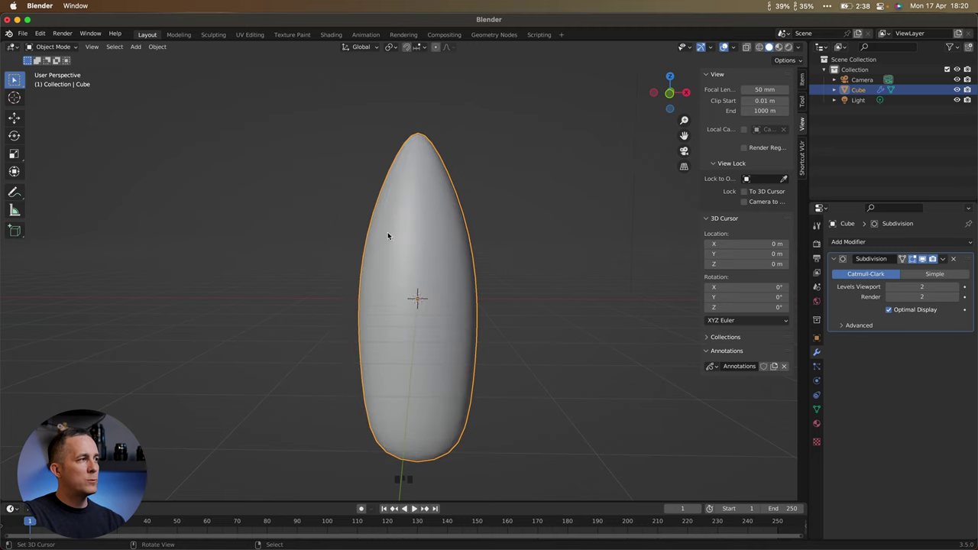
pyautogui.moveTo(438, 271); pyautogui.dragTo(388, 260)
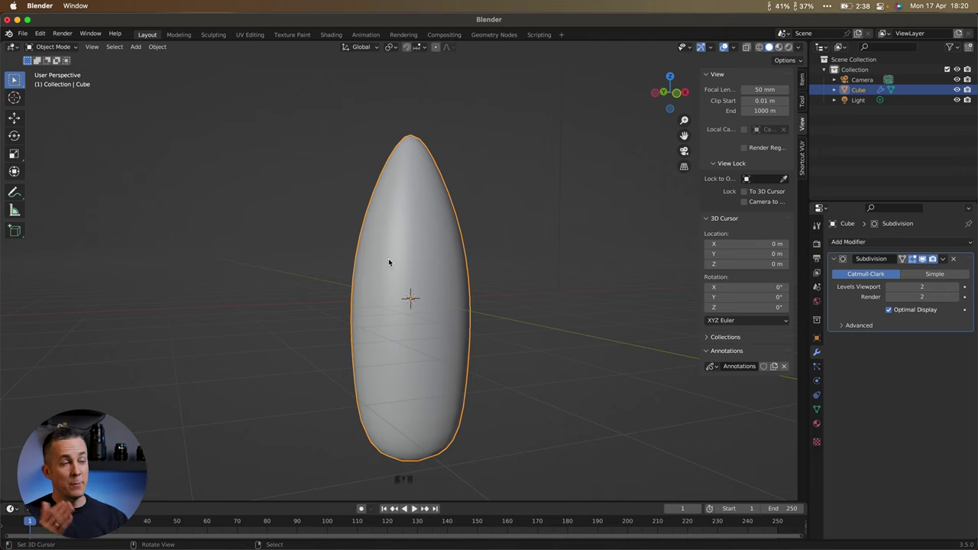
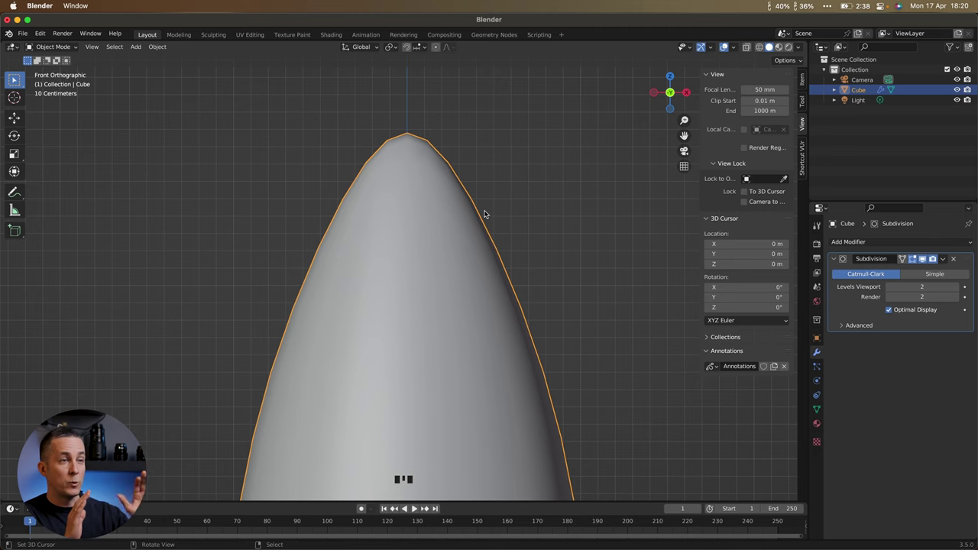
pyautogui.scroll(-3)
pyautogui.moveTo(457, 273); pyautogui.dragTo(467, 231)
pyautogui.scroll(-3)
pyautogui.moveTo(468, 209); pyautogui.dragTo(446, 157)
pyautogui.scroll(3)
pyautogui.moveTo(448, 150); pyautogui.dragTo(446, 201)
# - Reframe the view on the whole smoothed bullet shape
pyautogui.scroll(-3)
pyautogui.moveTo(448, 222); pyautogui.dragTo(478, 174)
pyautogui.scroll(3)
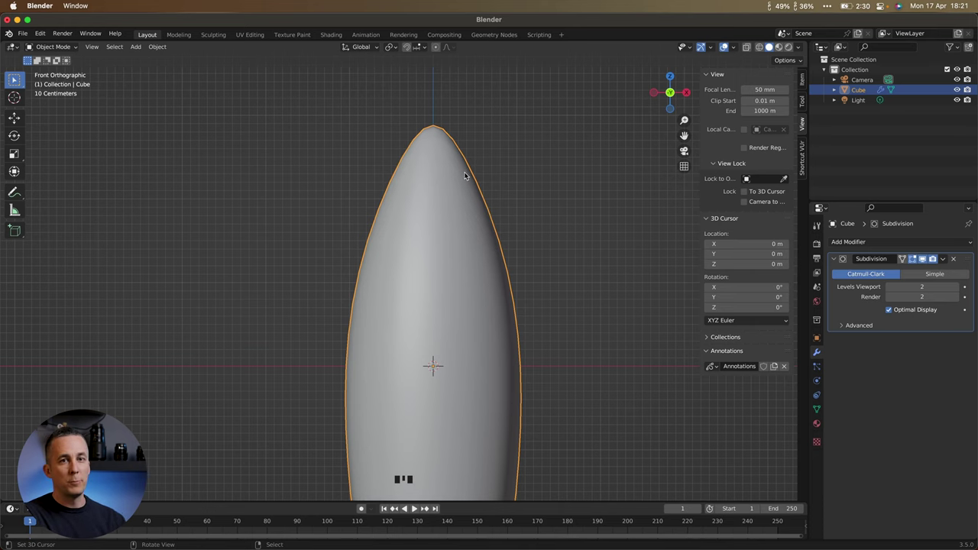
pyautogui.moveTo(458, 175); pyautogui.dragTo(434, 182)
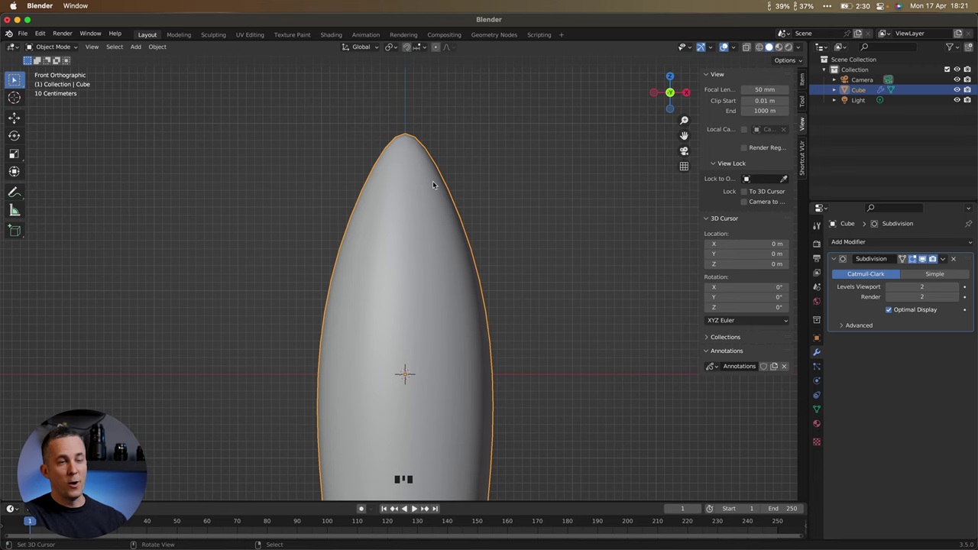
pyautogui.moveTo(448, 206); pyautogui.dragTo(449, 212)
pyautogui.scroll(-3)
pyautogui.moveTo(441, 224); pyautogui.dragTo(819, 409)
# - In the mesh's Normals settings, toggle Auto Smooth on and back off
pyautogui.click(820, 408)
pyautogui.moveTo(839, 451); pyautogui.dragTo(894, 468)
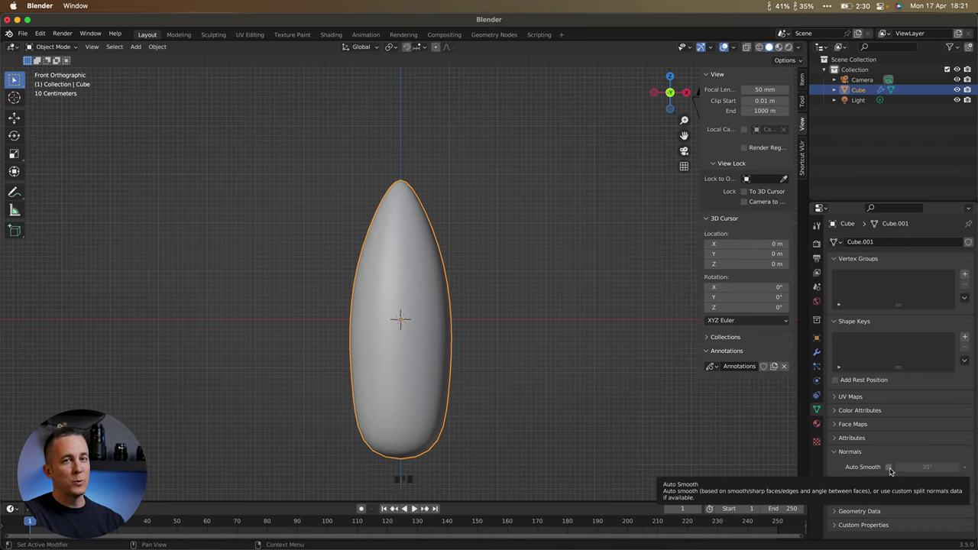
pyautogui.press('w')
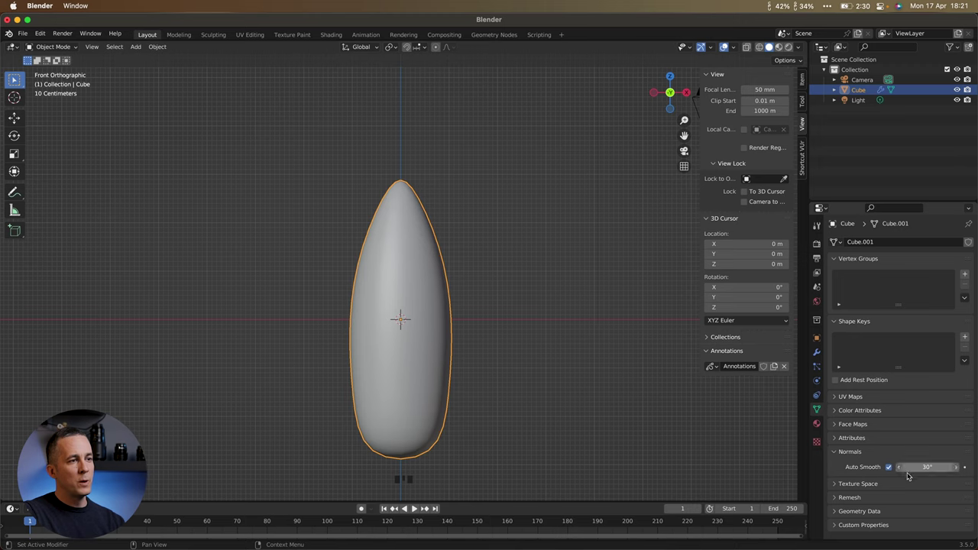
pyautogui.click(891, 468)
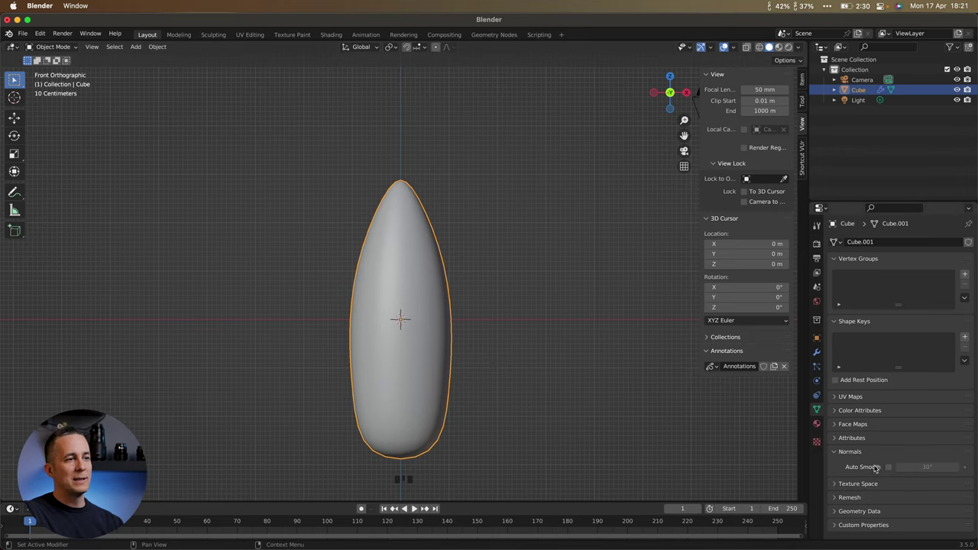
# - Enter Edit Mode on the bullet to reveal its tapered mesh cage
pyautogui.scroll(3)
pyautogui.moveTo(416, 215); pyautogui.dragTo(419, 224)
pyautogui.scroll(-3)
pyautogui.press('Tab')
pyautogui.scroll(3)
pyautogui.scroll(3)
# - Toggle the Subdivision modifier's Edit Mode display on and off several times
pyautogui.moveTo(456, 282); pyautogui.dragTo(822, 324)
pyautogui.click(818, 349)
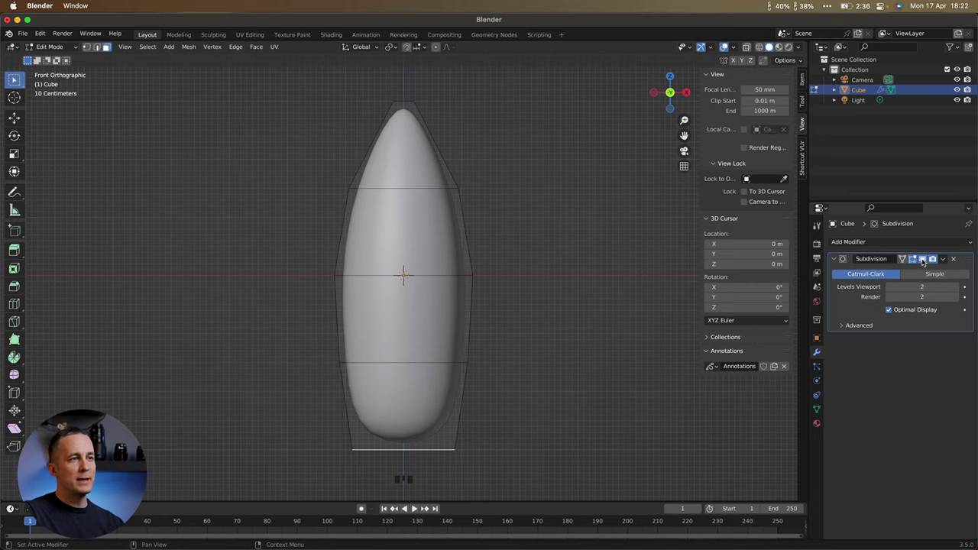
pyautogui.click(924, 258)
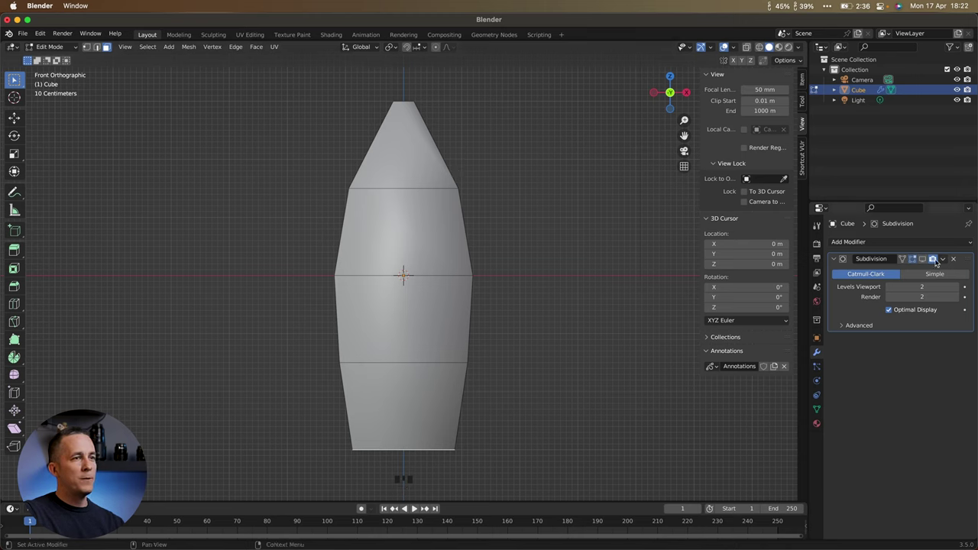
pyautogui.click(932, 262)
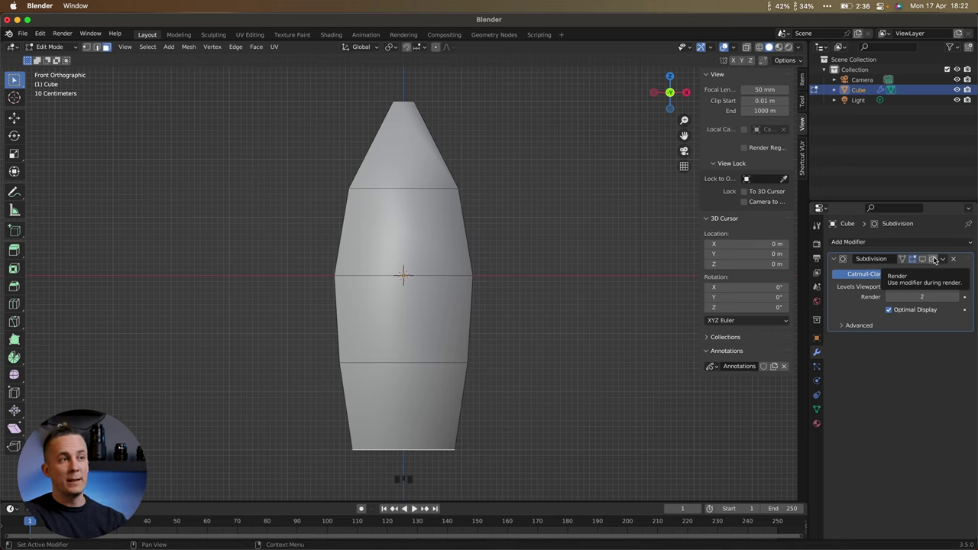
pyautogui.click(935, 256)
pyautogui.click(923, 259)
pyautogui.click(923, 263)
pyautogui.click(923, 262)
pyautogui.click(923, 261)
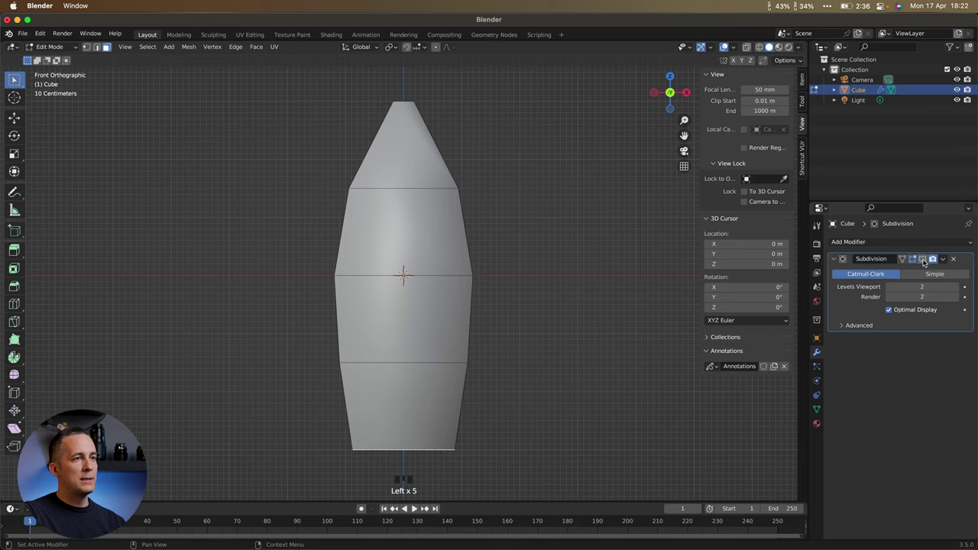
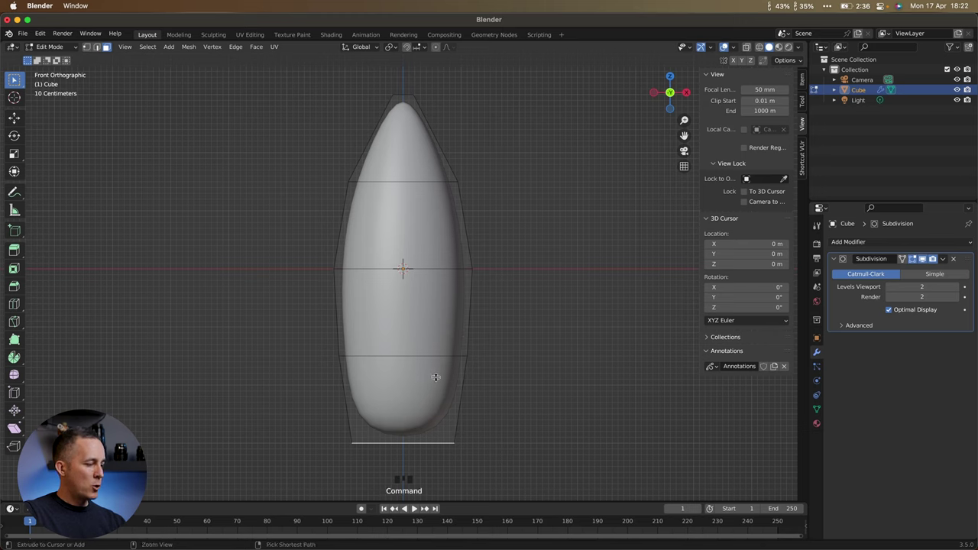
# - Start a Ctrl+R loop cut near the bottom of the bullet mesh
pyautogui.press('r')
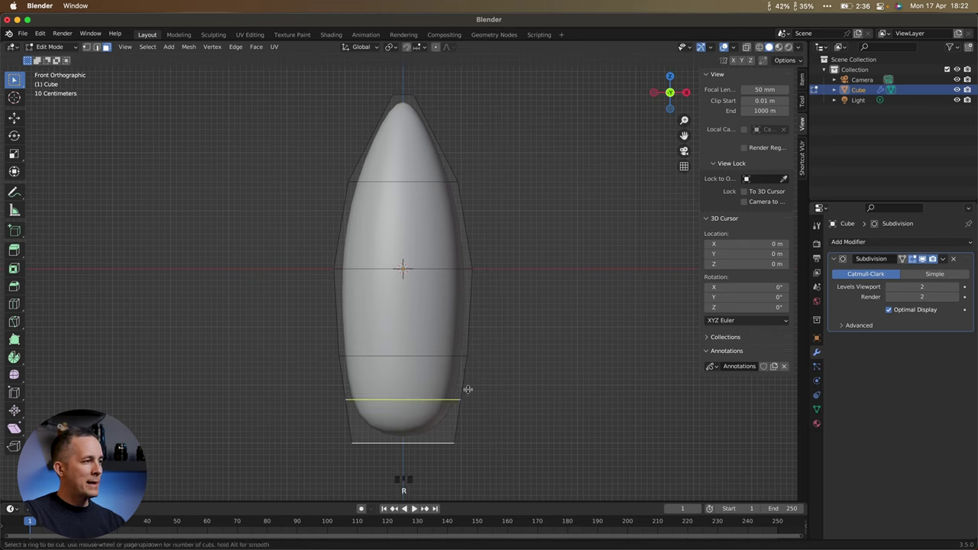